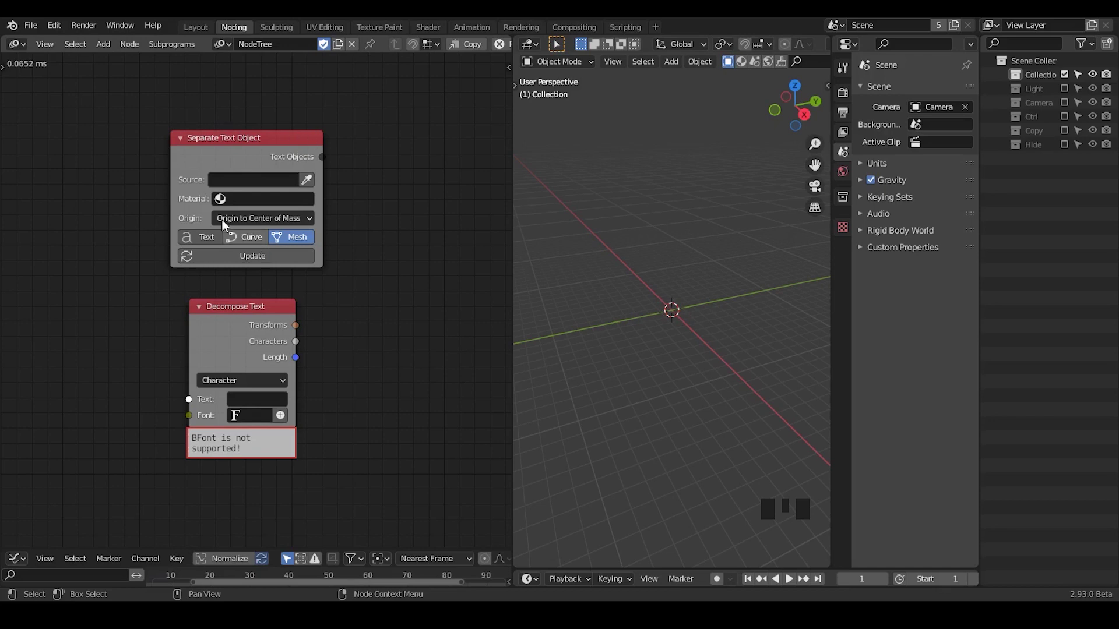
# Add a Text object to the scene and pick it as the Separate Text Object node's Source
pyautogui.moveTo(673, 269); pyautogui.dragTo(727, 273)
pyautogui.press('shift+a')
pyautogui.moveTo(710, 313); pyautogui.dragTo(312, 187)
pyautogui.moveTo(313, 188); pyautogui.dragTo(309, 211)
pyautogui.moveTo(309, 211); pyautogui.dragTo(218, 179)
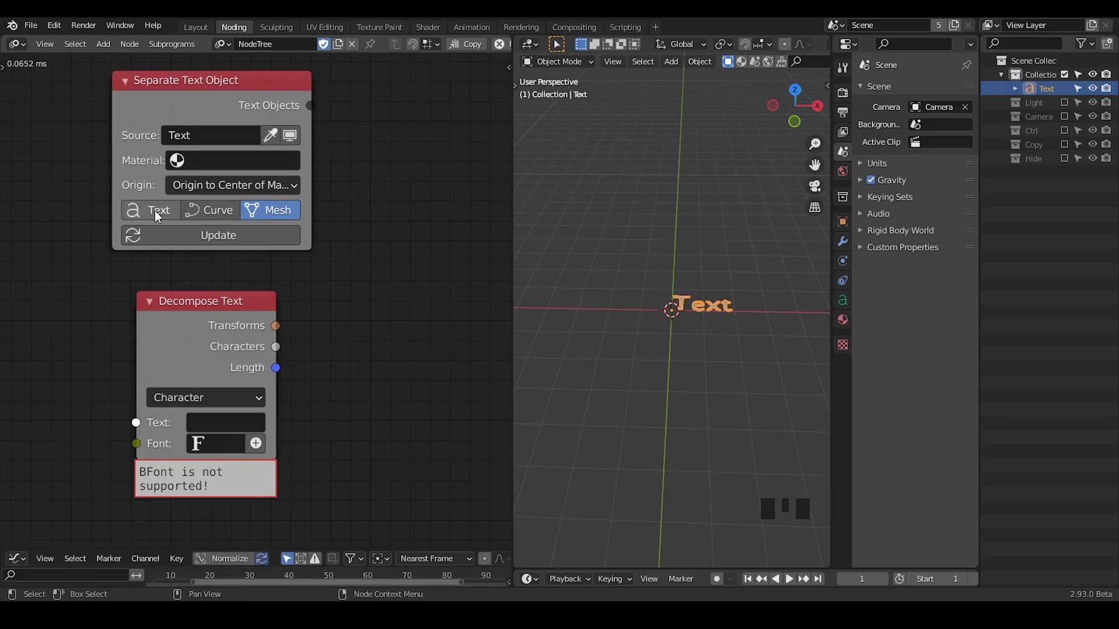
# Set the node to output Text objects and run Update to generate the per-letter objects
pyautogui.click(169, 219)
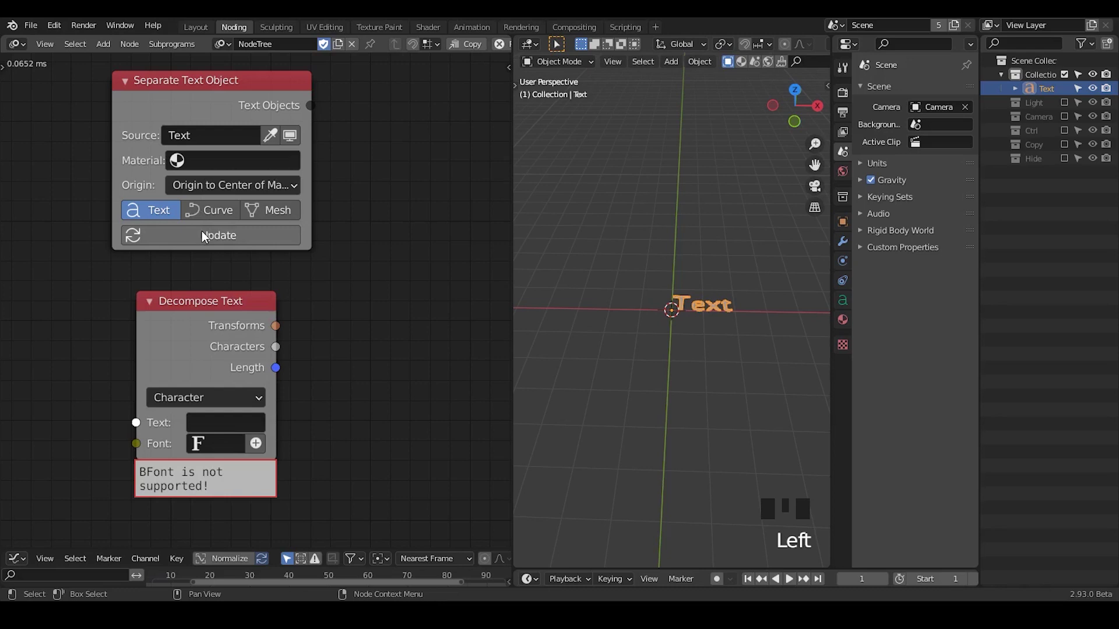
pyautogui.moveTo(206, 237); pyautogui.dragTo(681, 308)
pyautogui.click(680, 308)
# Orbit around the generated letters and select the last letter object
pyautogui.moveTo(728, 308); pyautogui.dragTo(656, 293)
pyautogui.click(656, 293)
pyautogui.click(650, 300)
pyautogui.moveTo(1087, 245); pyautogui.dragTo(650, 302)
pyautogui.moveTo(680, 310); pyautogui.dragTo(703, 311)
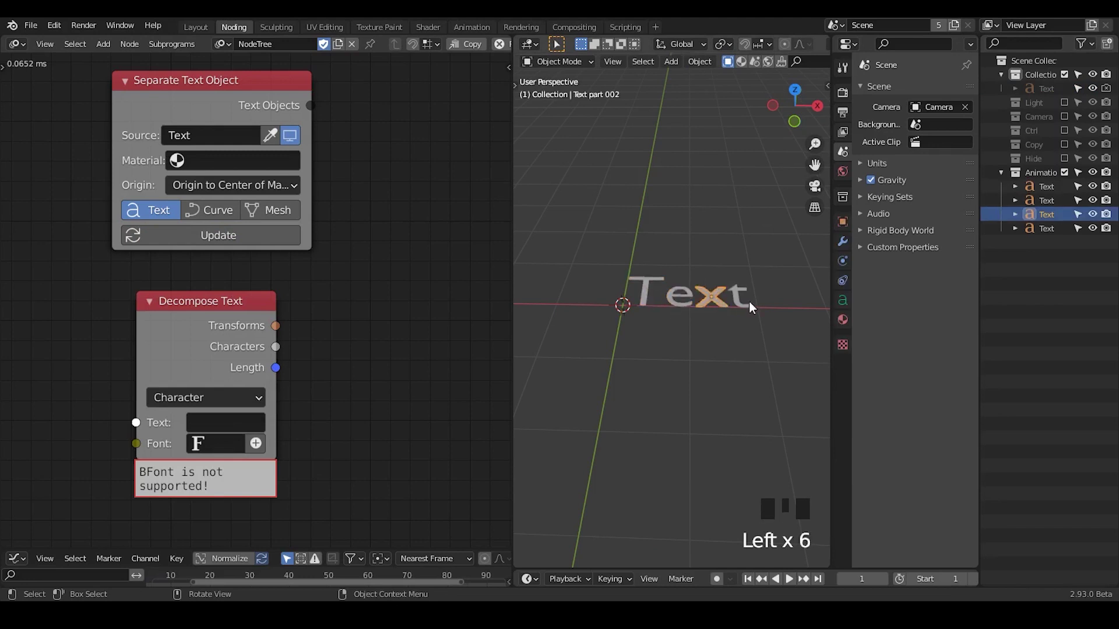
pyautogui.click(750, 306)
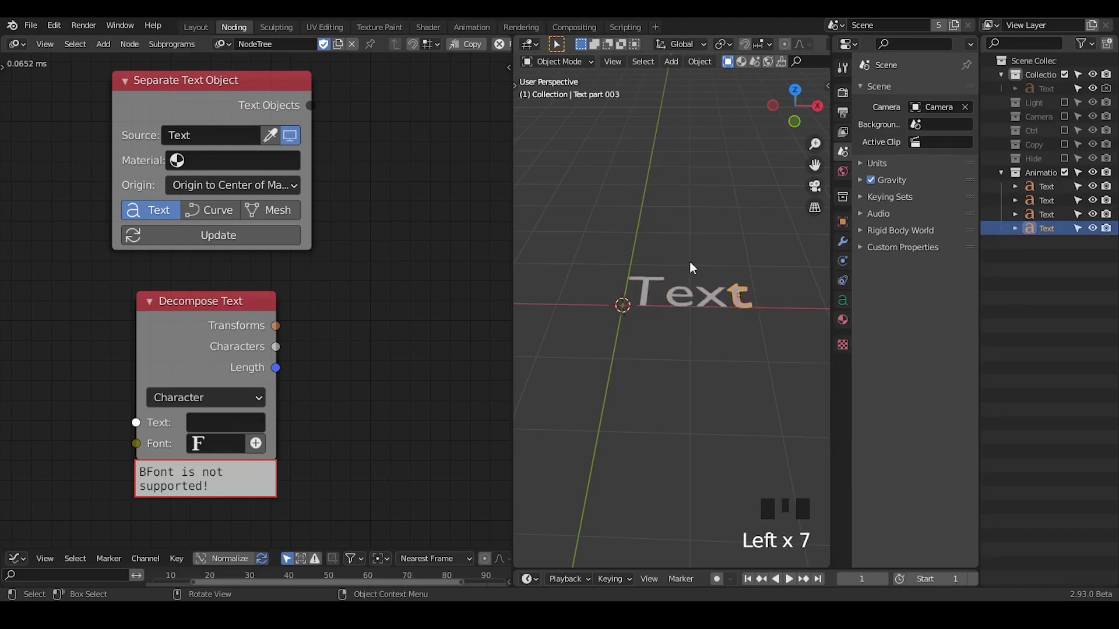
pyautogui.moveTo(1067, 179); pyautogui.dragTo(1093, 90)
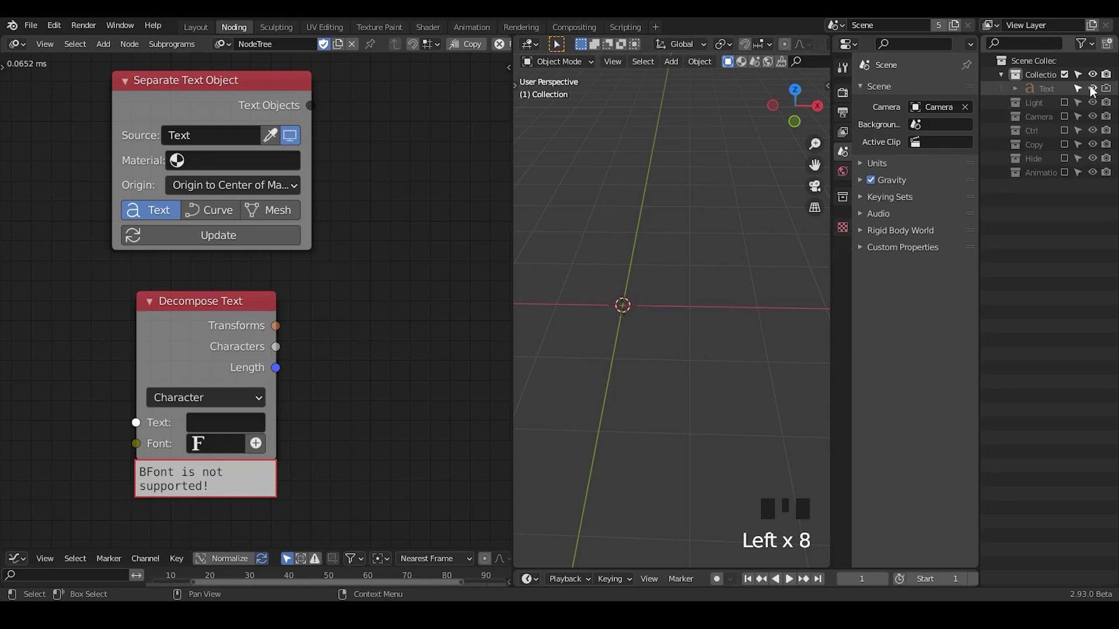
# Toggle Outliner visibility of the Text object and generated collection, then select the original Text object
pyautogui.click(1110, 92)
pyautogui.moveTo(1092, 46); pyautogui.dragTo(1087, 52)
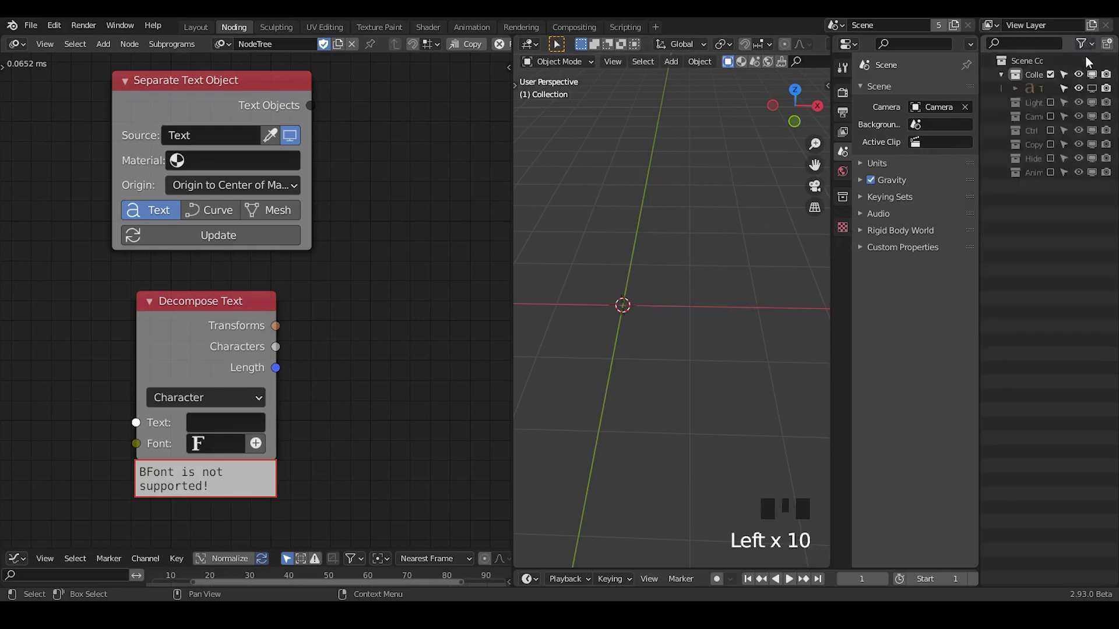
pyautogui.click(1094, 90)
pyautogui.click(683, 296)
pyautogui.moveTo(1054, 81); pyautogui.dragTo(1055, 135)
pyautogui.click(1054, 161)
pyautogui.click(1055, 80)
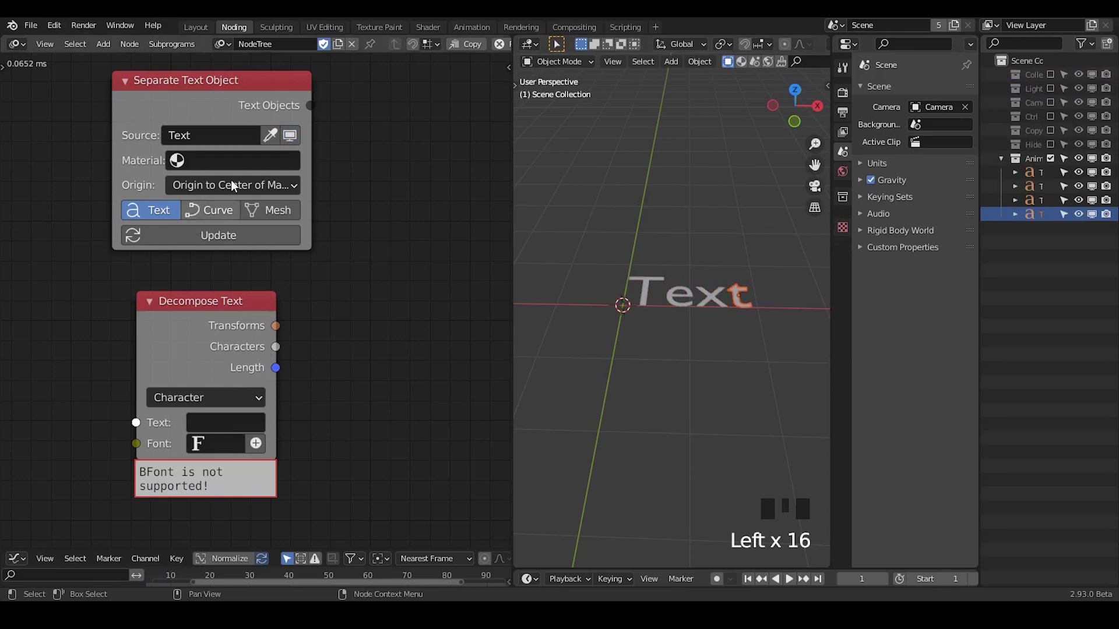
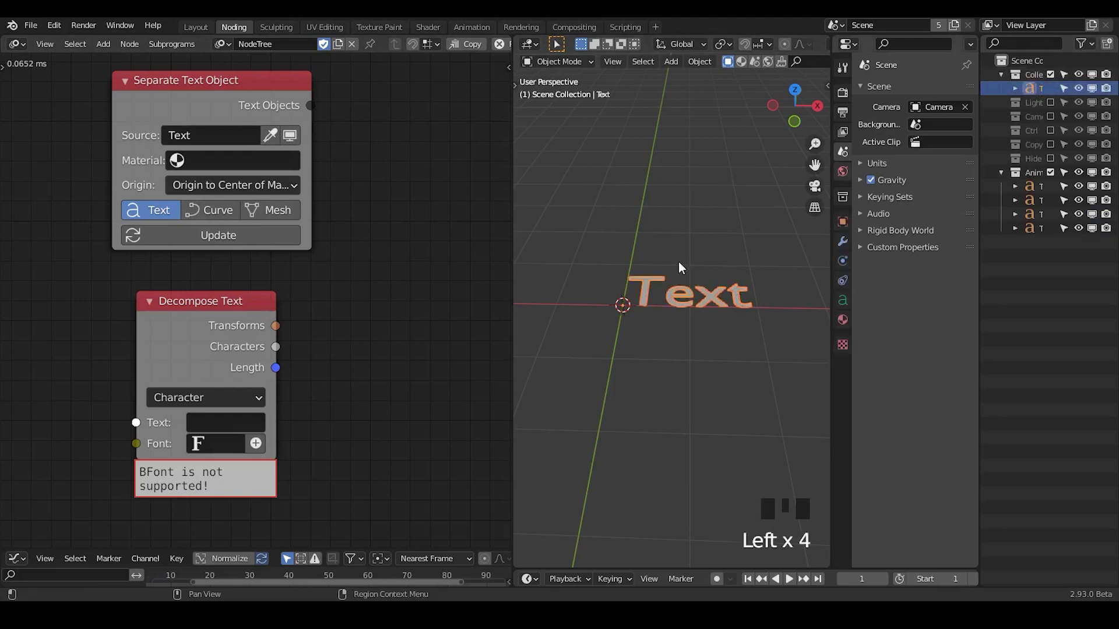
# Replace the source text with 'Hello' in Edit Mode and refresh the node so the letters spell Hello
pyautogui.press('Tab')
pyautogui.press('BackSpace')
pyautogui.press('BackSpace')
pyautogui.press('BackSpace')
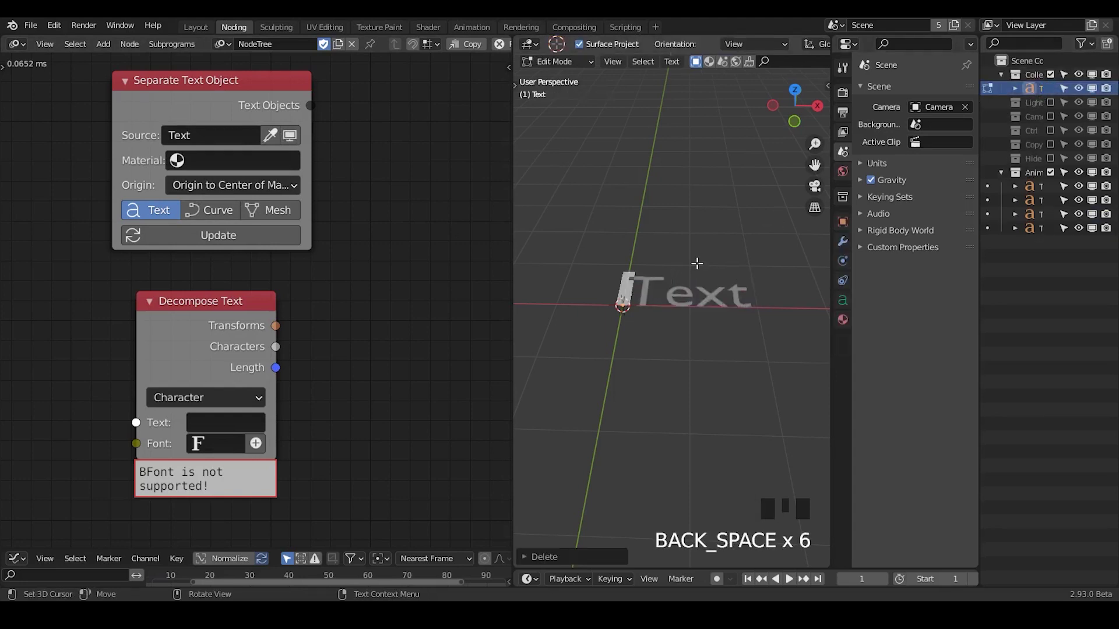
pyautogui.press('h')
pyautogui.press('e')
pyautogui.press('l')
pyautogui.press('o')
pyautogui.press('Tab')
pyautogui.moveTo(211, 236); pyautogui.dragTo(289, 119)
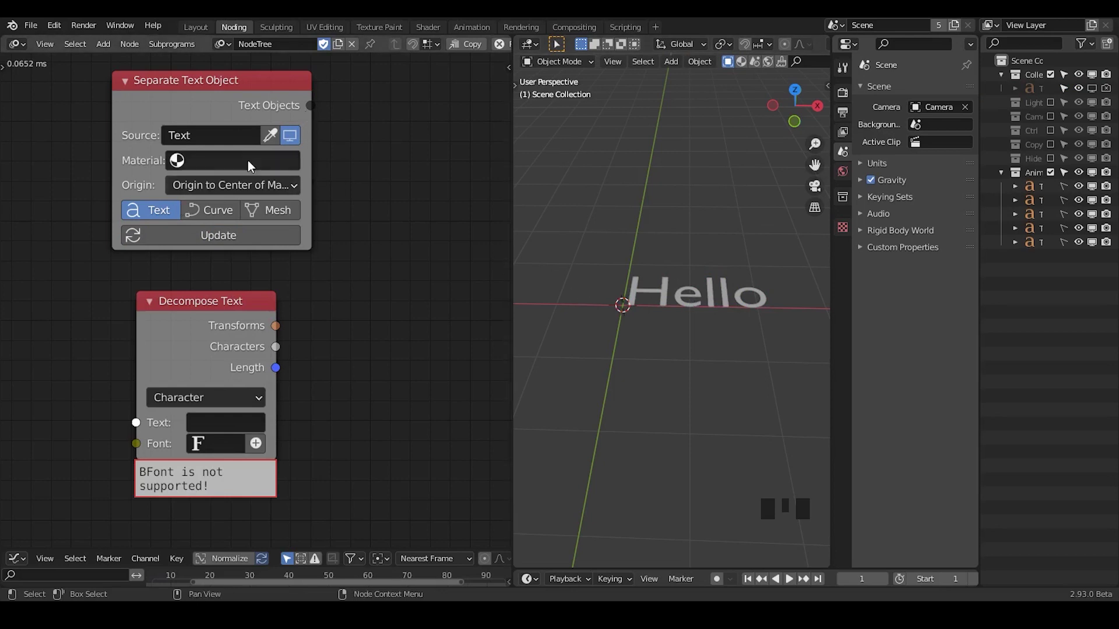
pyautogui.click(227, 103)
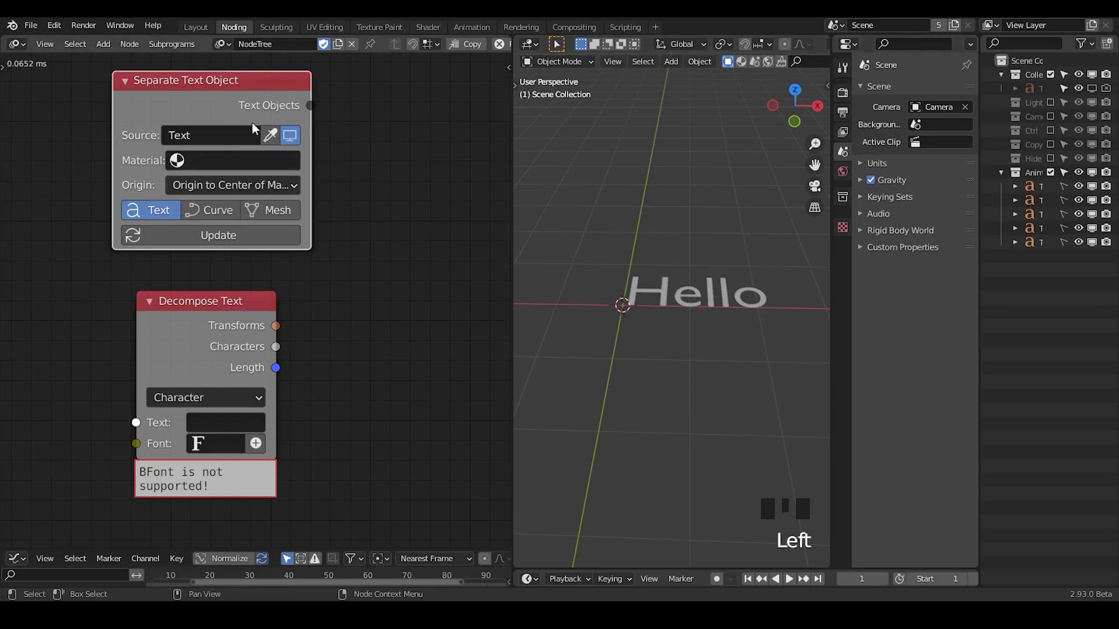
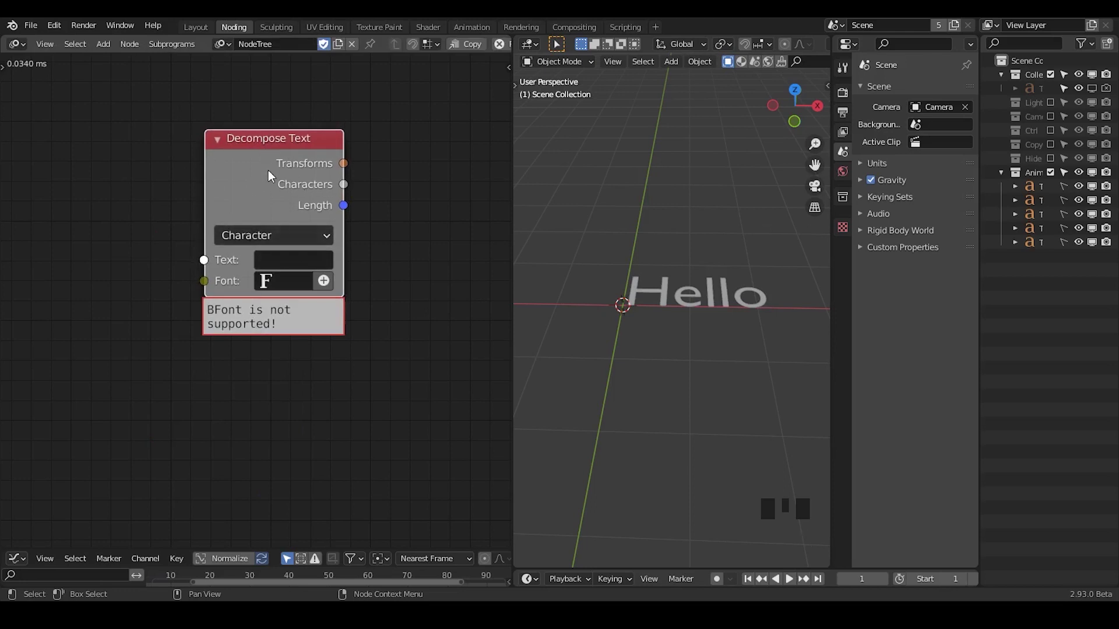
# Move the Decompose Text node up into the space left by the deleted Separate Text Object node
pyautogui.moveTo(272, 176); pyautogui.dragTo(274, 287)
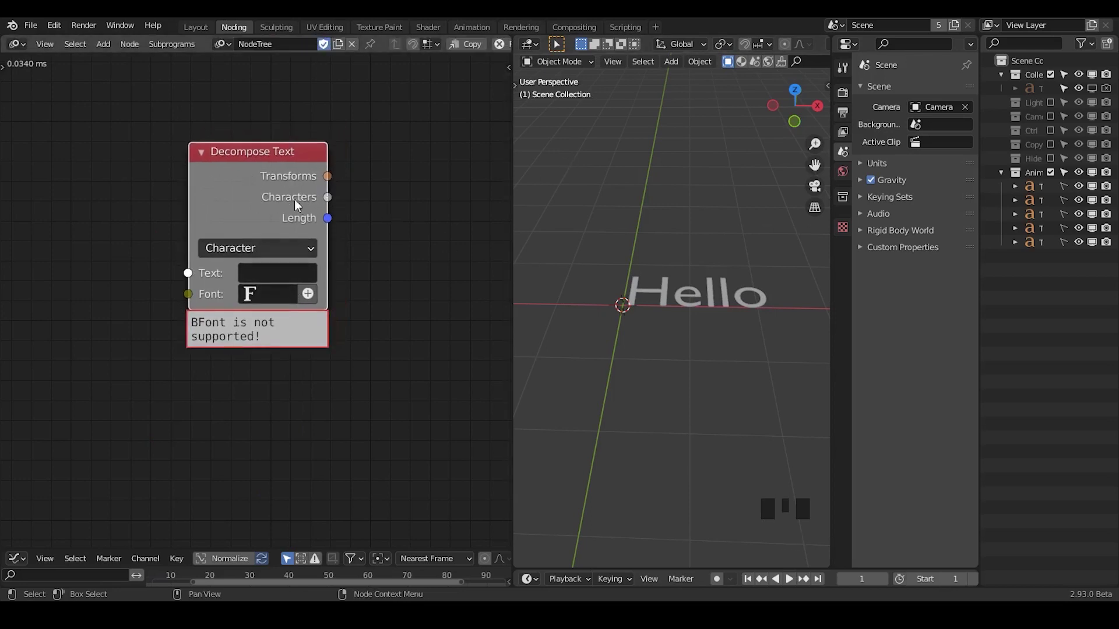
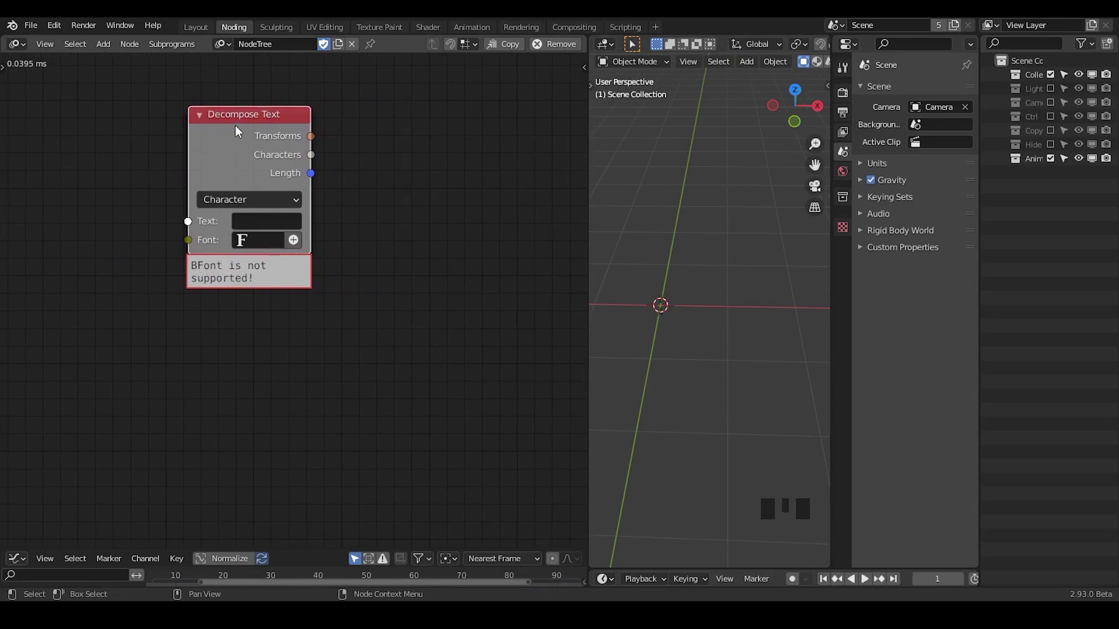
# Add a Font Input node from the context pie and place it feeding Decompose Text's Font socket
pyautogui.press('w')
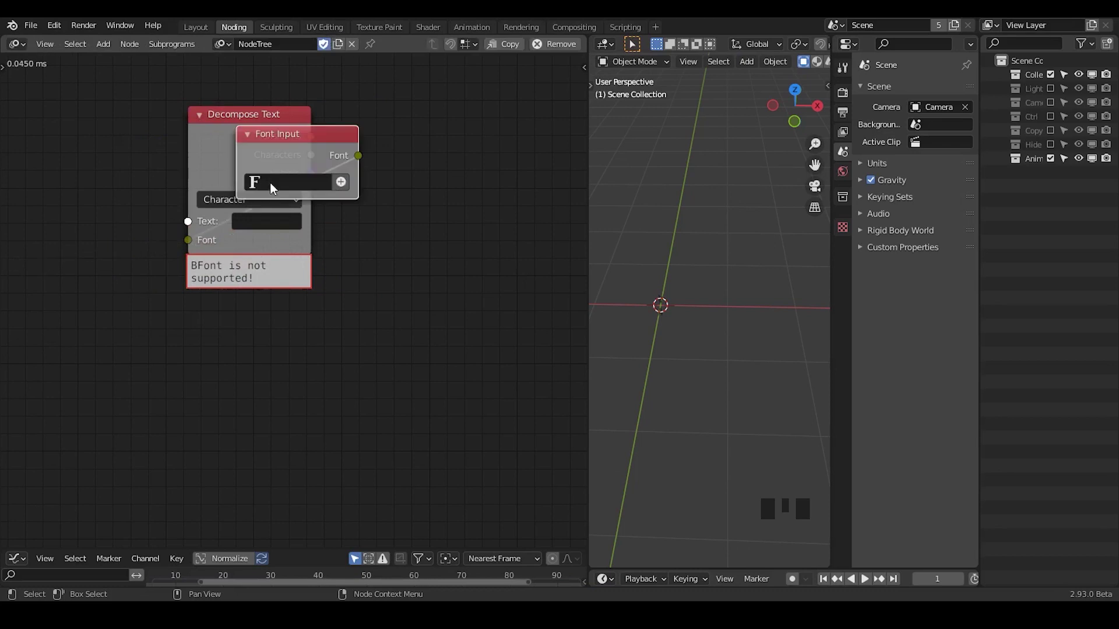
pyautogui.press('g')
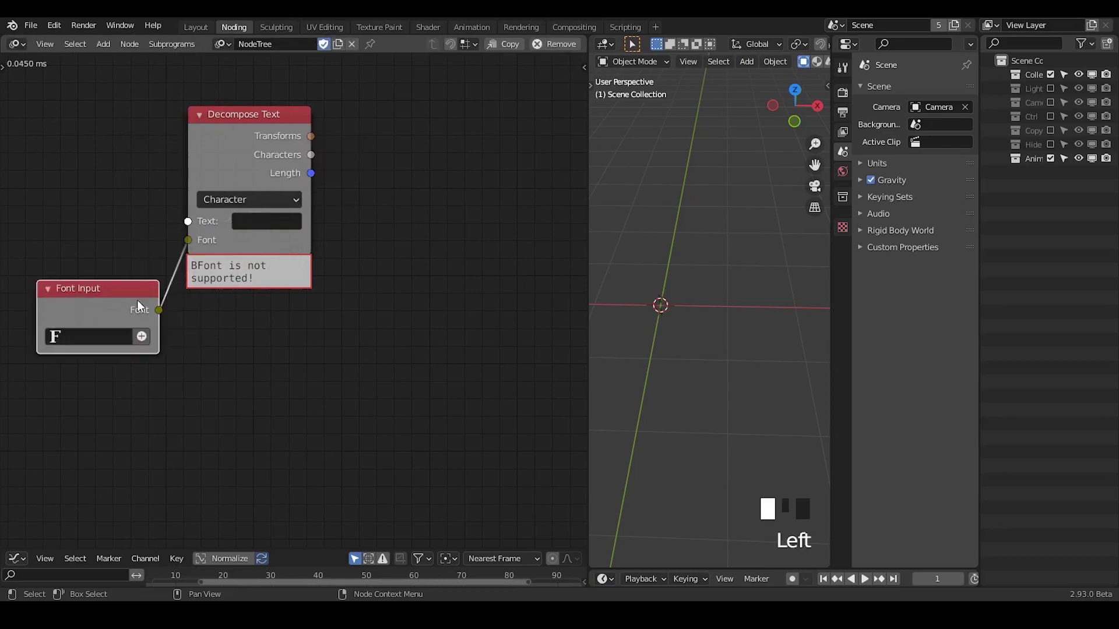
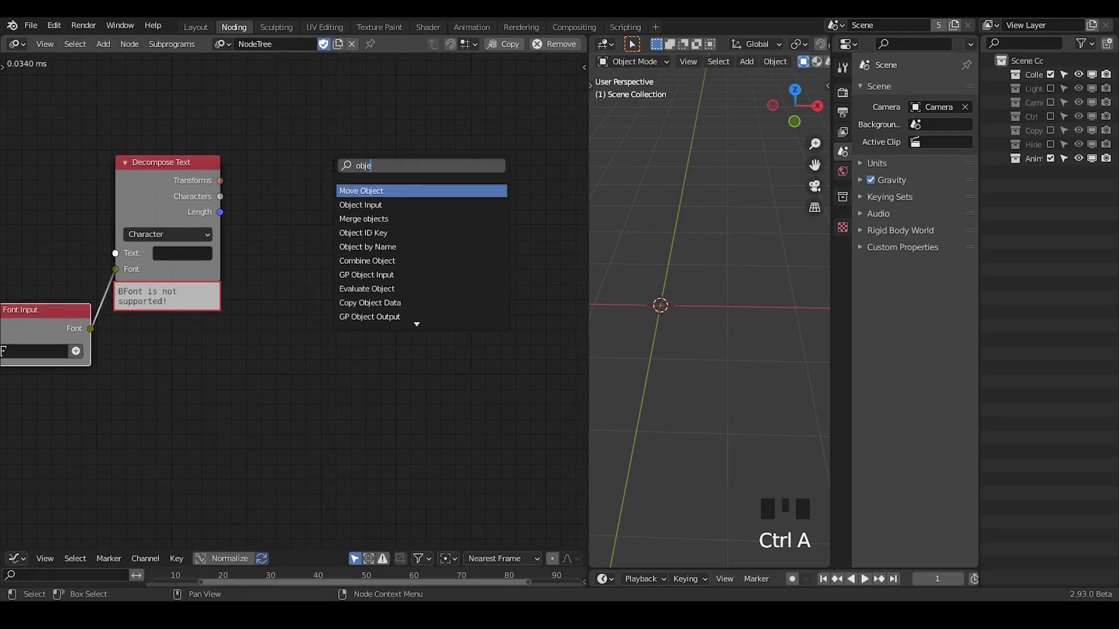
# Add Object Instancer, Text Object Output and Object Matrix Output nodes and link Decompose Text's length to the instancer
pyautogui.press('ctrl+a')
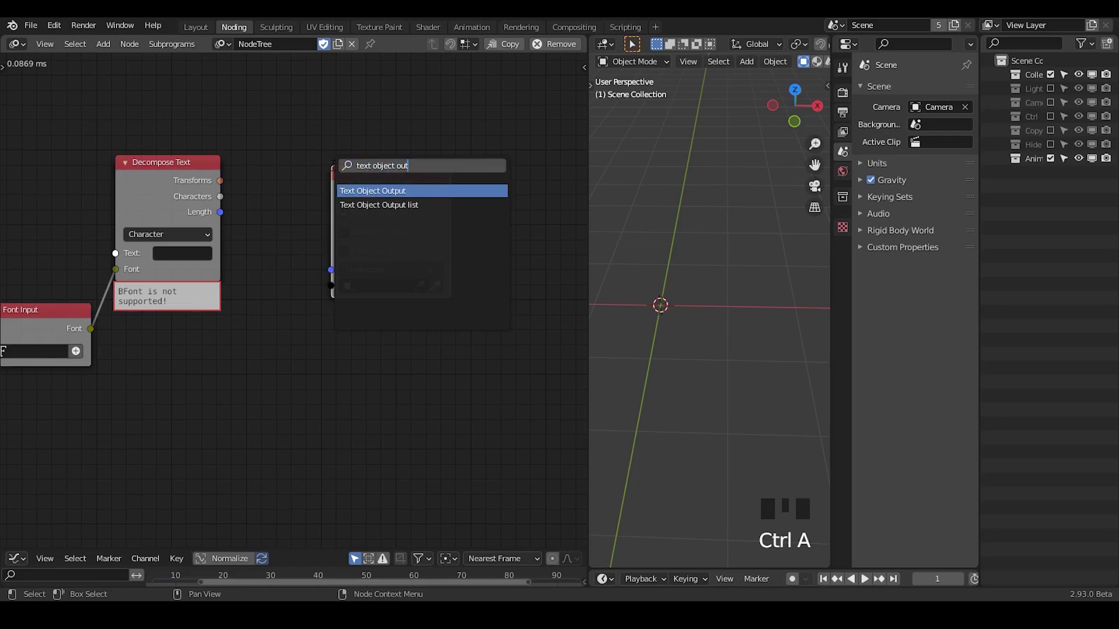
pyautogui.press('ctrl+a')
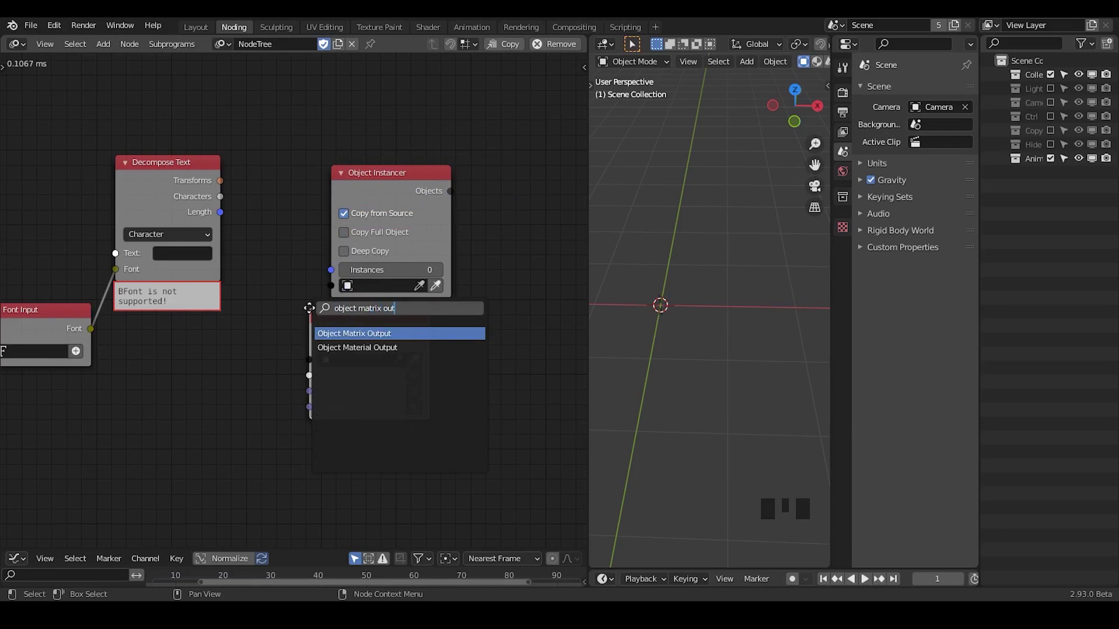
pyautogui.click(374, 186)
pyautogui.moveTo(384, 146); pyautogui.dragTo(406, 151)
pyautogui.moveTo(337, 181); pyautogui.dragTo(254, 208)
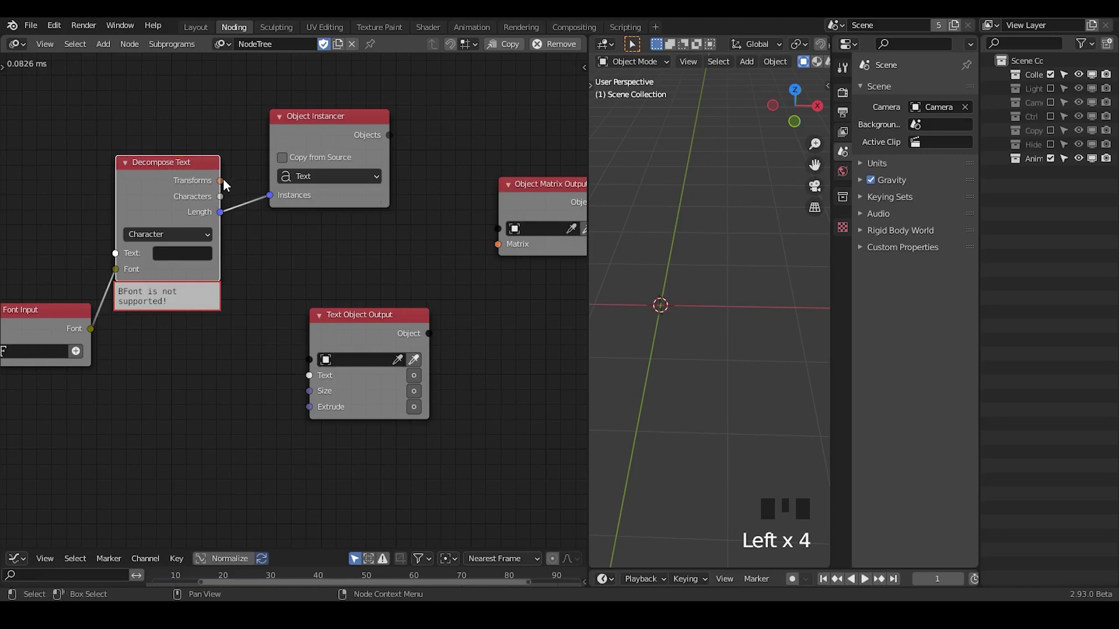
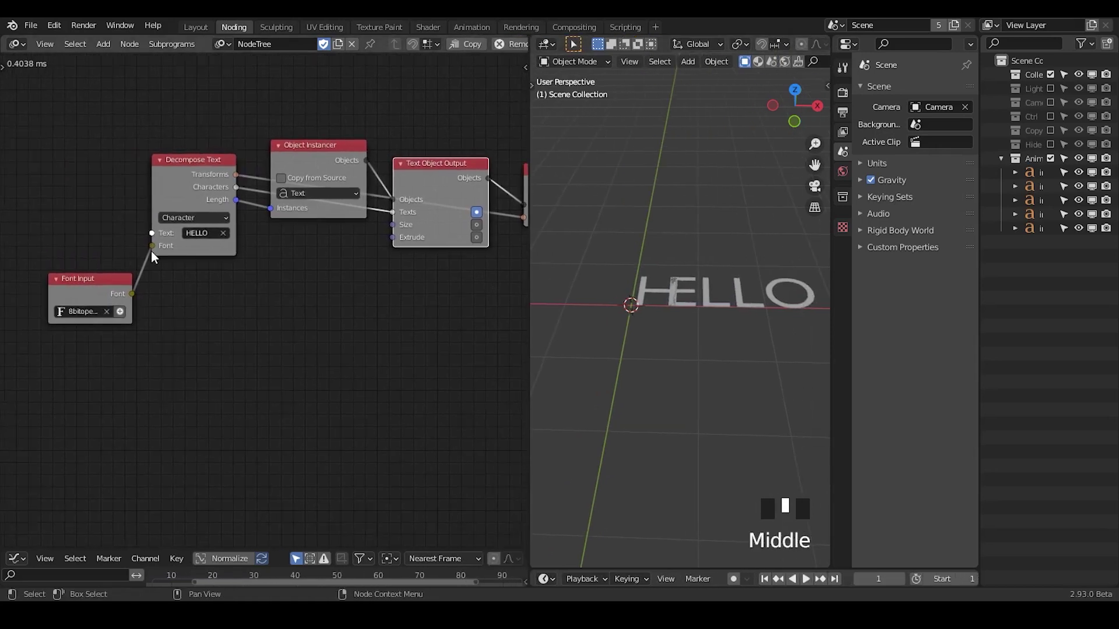
# Re-link the Font Input node into Decompose Text's Font socket
pyautogui.moveTo(154, 253); pyautogui.dragTo(198, 274)
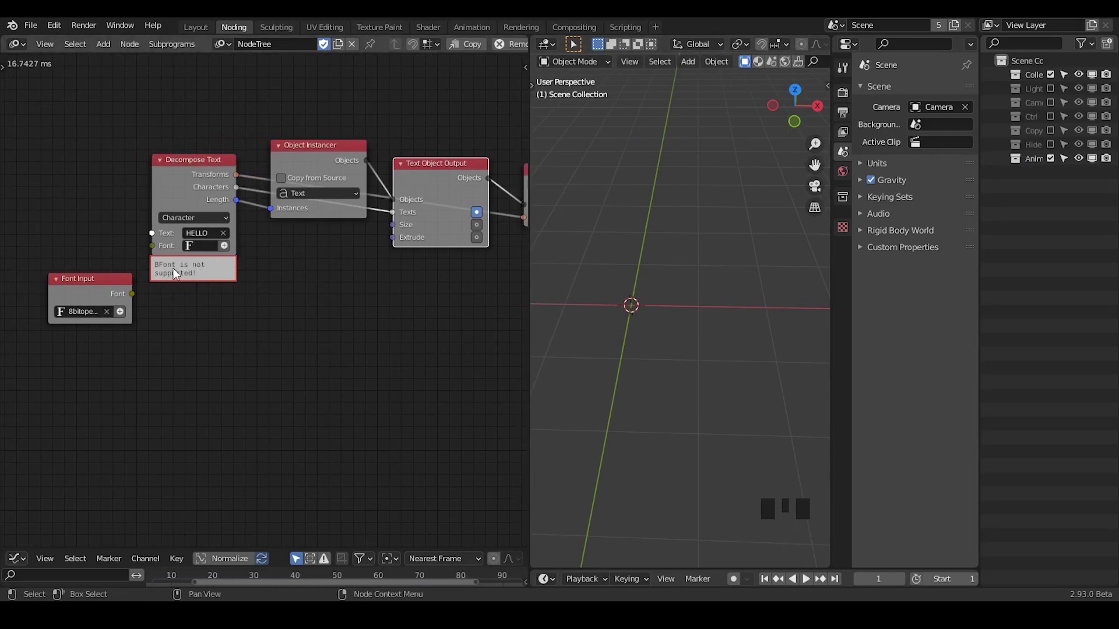
pyautogui.moveTo(138, 298); pyautogui.dragTo(139, 295)
pyautogui.moveTo(138, 298); pyautogui.dragTo(151, 275)
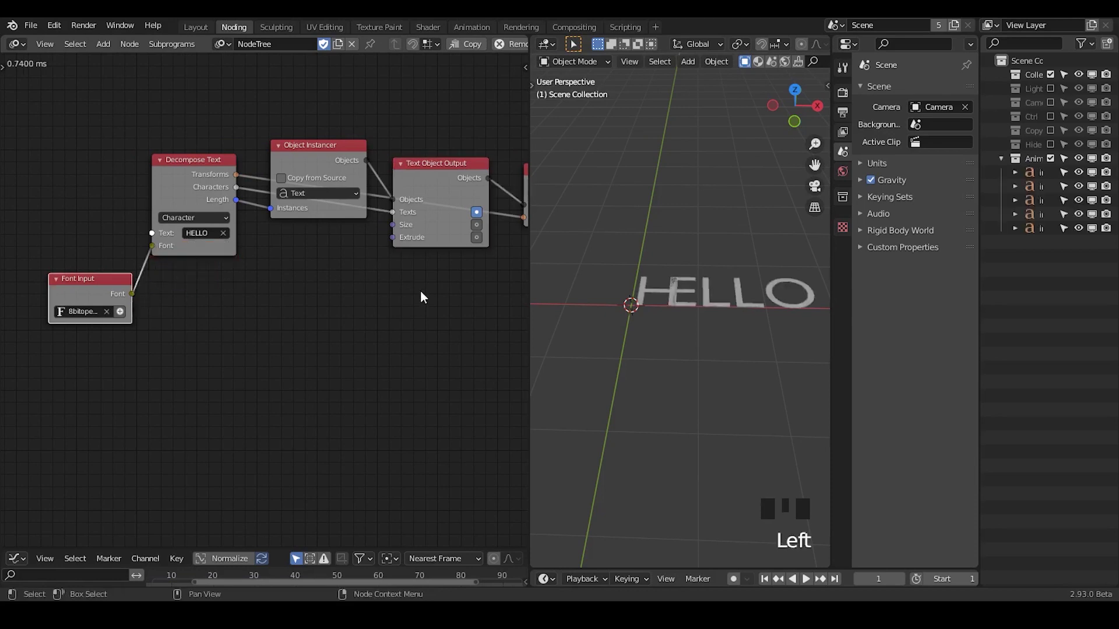
# Inspect the five instanced HELLO letters and bring up Socket Settings on the Text Object Output node
pyautogui.moveTo(450, 305); pyautogui.dragTo(658, 304)
pyautogui.click(658, 305)
pyautogui.click(678, 301)
pyautogui.click(704, 295)
pyautogui.click(728, 294)
pyautogui.click(766, 293)
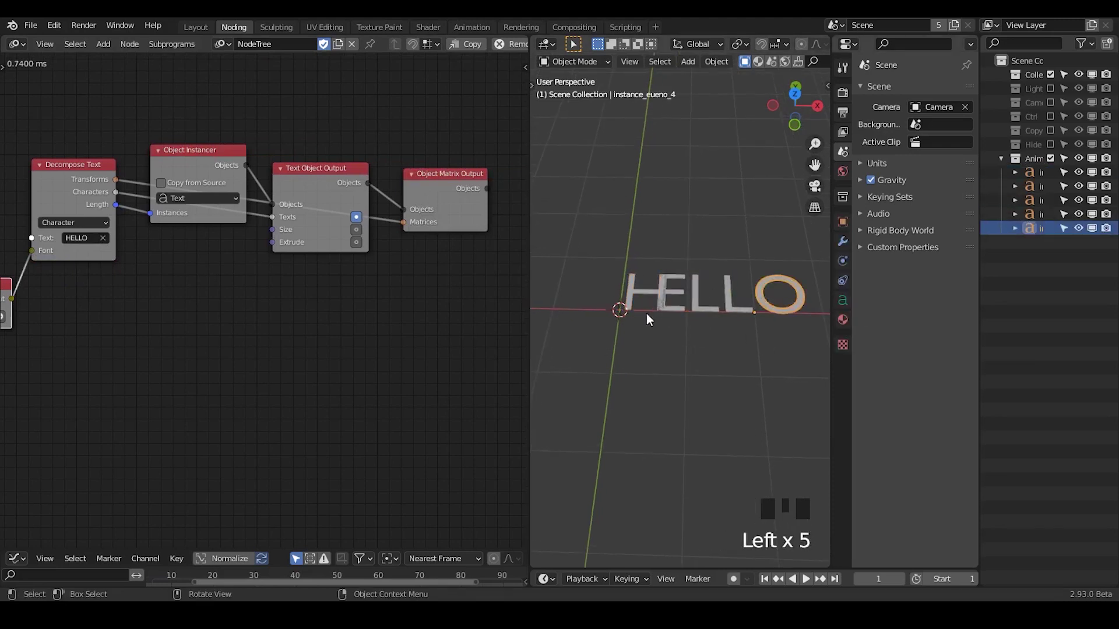
pyautogui.click(650, 292)
pyautogui.click(678, 289)
pyautogui.moveTo(235, 311); pyautogui.dragTo(438, 135)
pyautogui.click(438, 136)
# Enable a Font input on Text Object Output and wire the Font Input node into it
pyautogui.press('u')
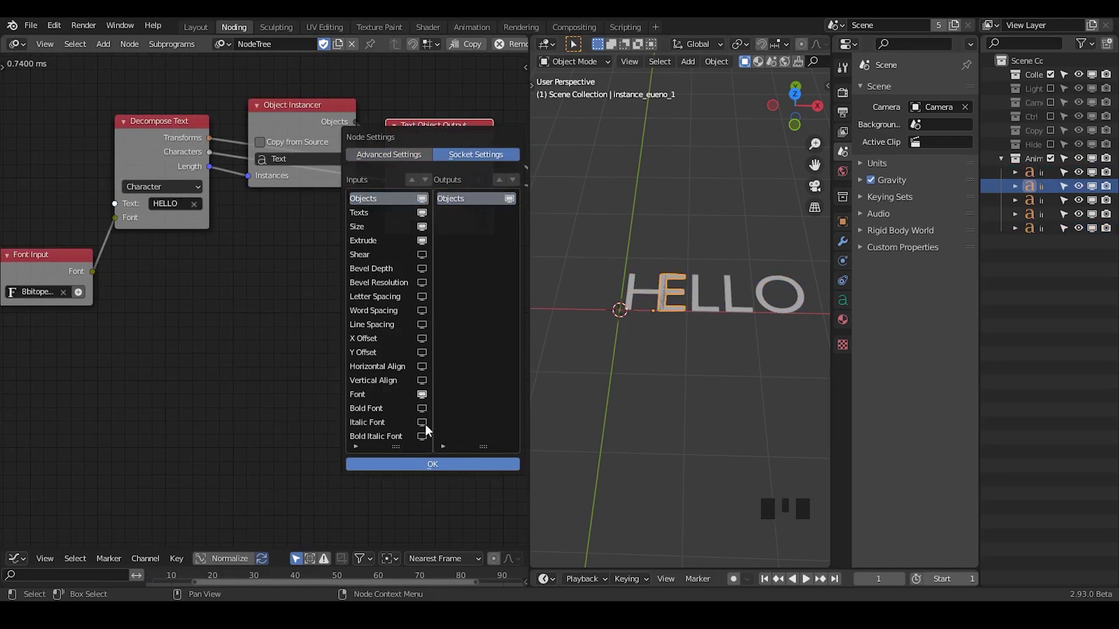
pyautogui.click(390, 249)
pyautogui.click(473, 242)
pyautogui.click(680, 231)
pyautogui.click(684, 285)
# Orbit the viewport to check HELLO now renders in the pixel font and confirm the socket changes
pyautogui.moveTo(689, 327); pyautogui.dragTo(653, 310)
pyautogui.click(652, 311)
pyautogui.click(680, 306)
pyautogui.click(712, 296)
pyautogui.click(741, 296)
pyautogui.click(766, 293)
pyautogui.click(650, 292)
pyautogui.click(672, 292)
pyautogui.click(708, 296)
pyautogui.click(740, 304)
pyautogui.click(763, 301)
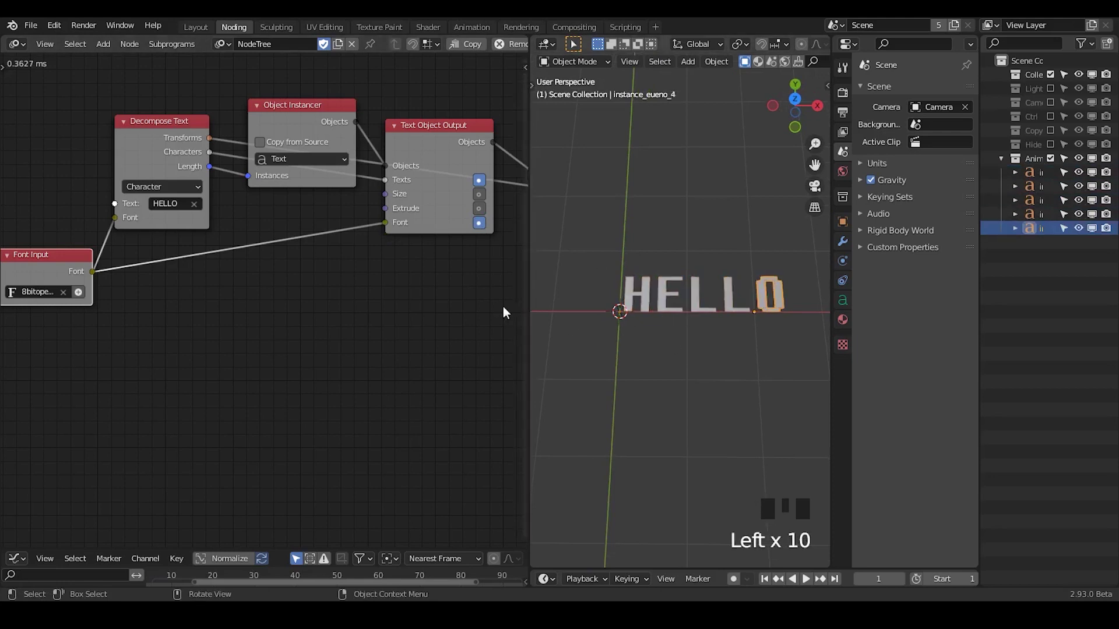
# Switch to front view and bring up Decompose Text's Socket Settings with the Alignment input enabled
pyautogui.moveTo(207, 276); pyautogui.dragTo(179, 129)
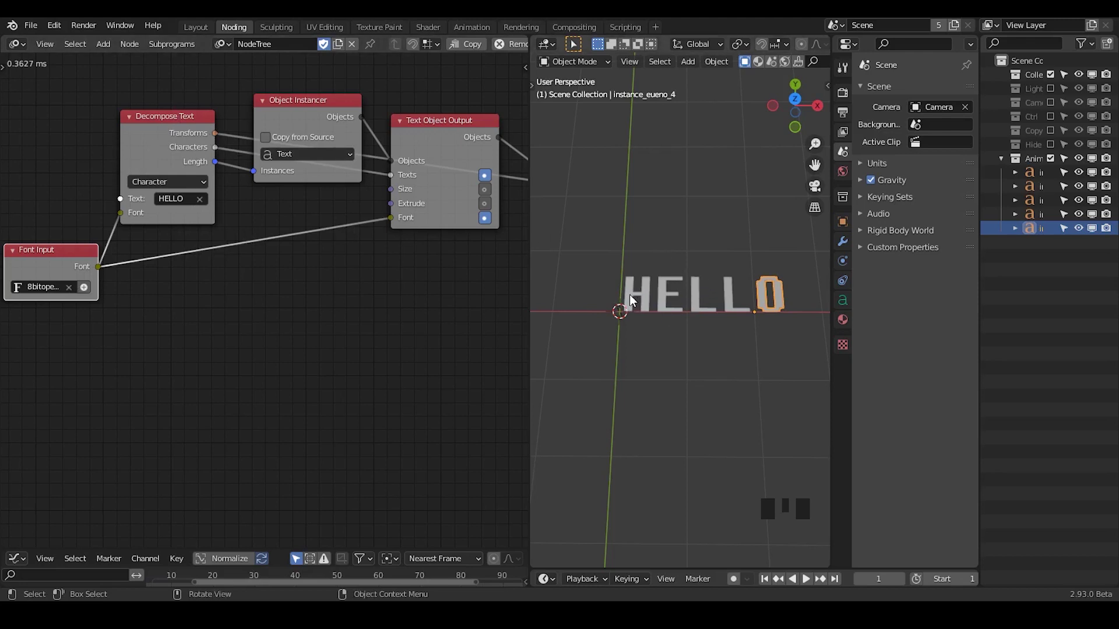
pyautogui.click(634, 299)
pyautogui.click(678, 302)
pyautogui.moveTo(715, 296); pyautogui.dragTo(748, 296)
pyautogui.click(761, 296)
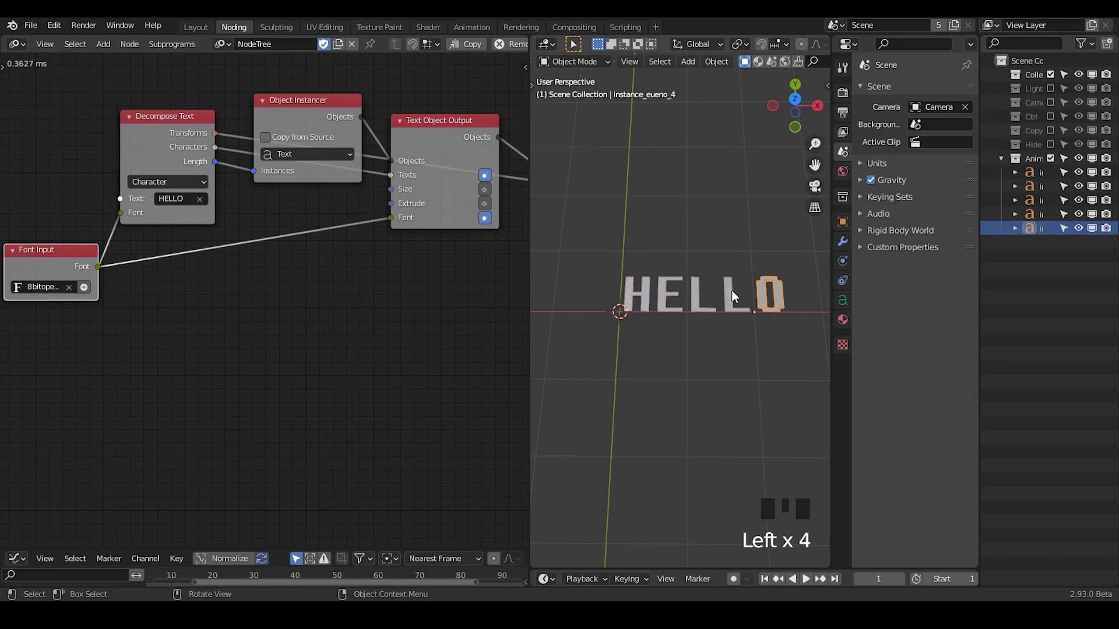
pyautogui.click(796, 249)
pyautogui.click(684, 377)
# Expose Decompose Text's Alignment input and set it to CENTER so HELLO centres on the origin
pyautogui.click(180, 133)
pyautogui.press('u')
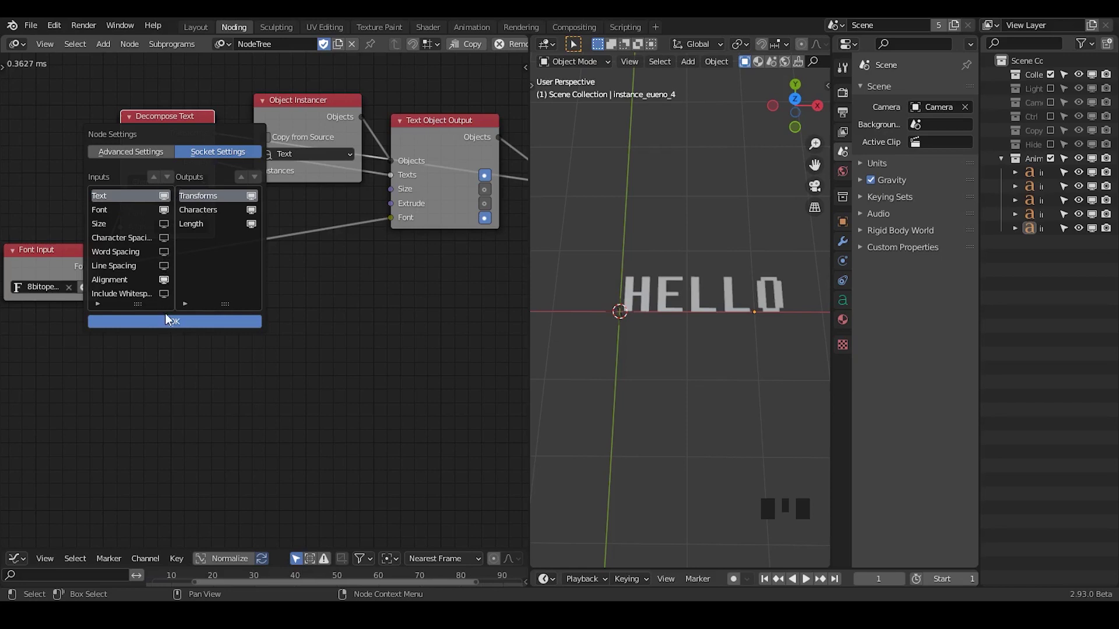
pyautogui.moveTo(179, 234); pyautogui.dragTo(465, 147)
pyautogui.moveTo(654, 323); pyautogui.dragTo(424, 149)
pyautogui.click(425, 149)
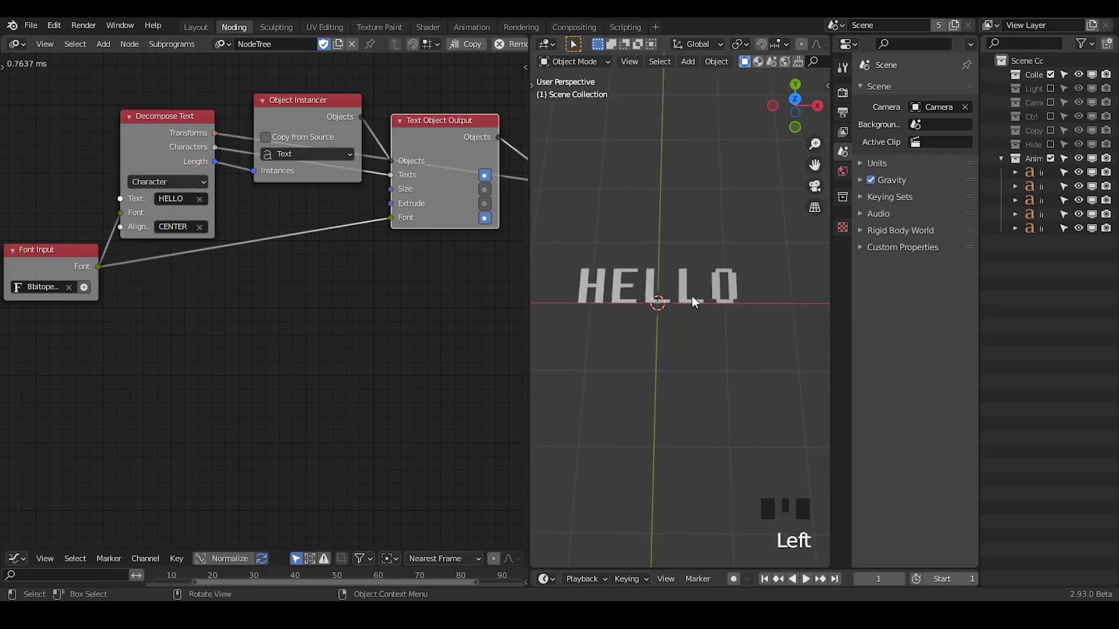
pyautogui.click(427, 141)
# Expose Horizontal Align and Vertical Align inputs on the Text Object Output node
pyautogui.press('u')
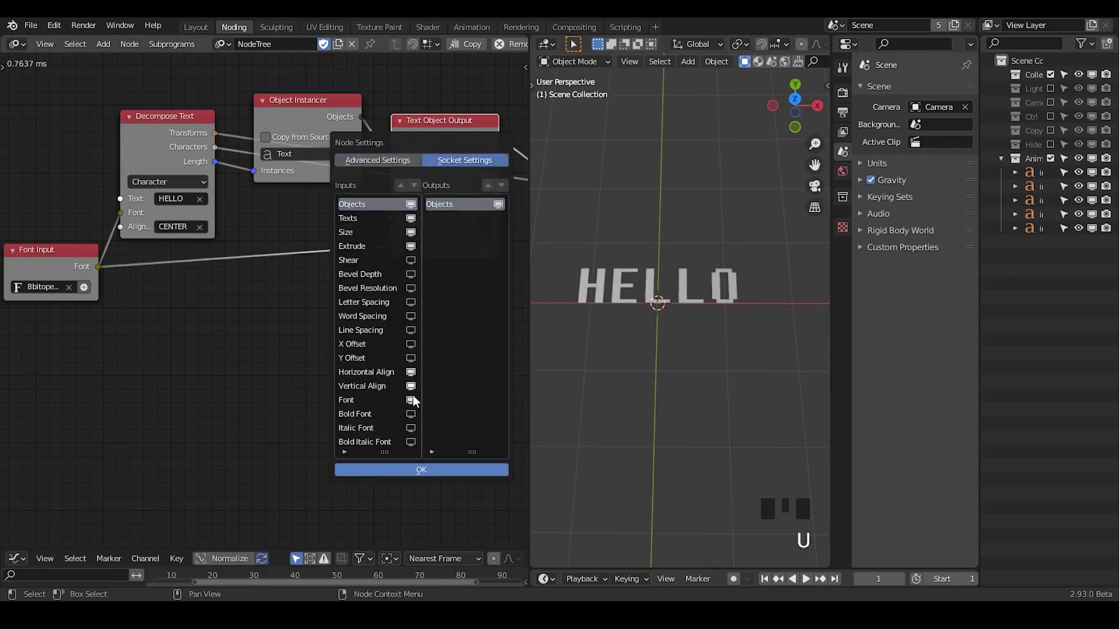
pyautogui.click(495, 237)
pyautogui.click(515, 204)
pyautogui.moveTo(653, 308); pyautogui.dragTo(677, 296)
pyautogui.click(677, 296)
pyautogui.moveTo(680, 320); pyautogui.dragTo(632, 300)
pyautogui.click(631, 299)
pyautogui.click(611, 301)
pyautogui.click(639, 300)
pyautogui.click(674, 303)
pyautogui.click(703, 300)
# Set both alignments to CENTER and select the letter objects to check their placement
pyautogui.click(723, 298)
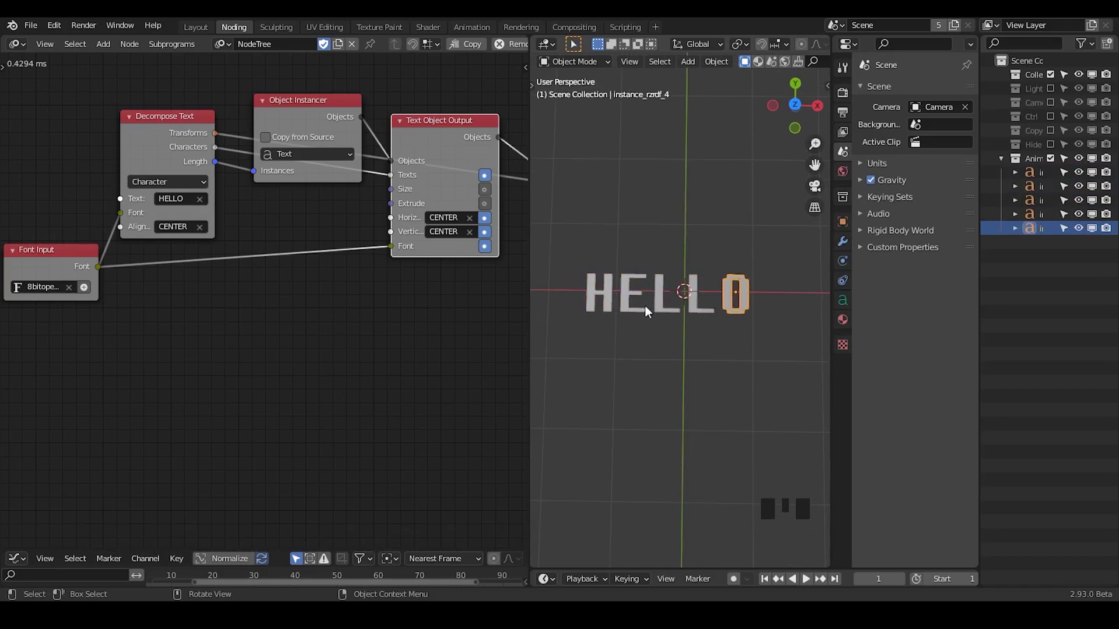
pyautogui.click(656, 304)
pyautogui.click(720, 276)
pyautogui.click(328, 313)
pyautogui.middleClick(402, 294)
# Insert an Offset Matrix node between Decompose Text transforms and Object Matrix Output, X translation 0.25
pyautogui.press('ctrl+a')
pyautogui.press('f')
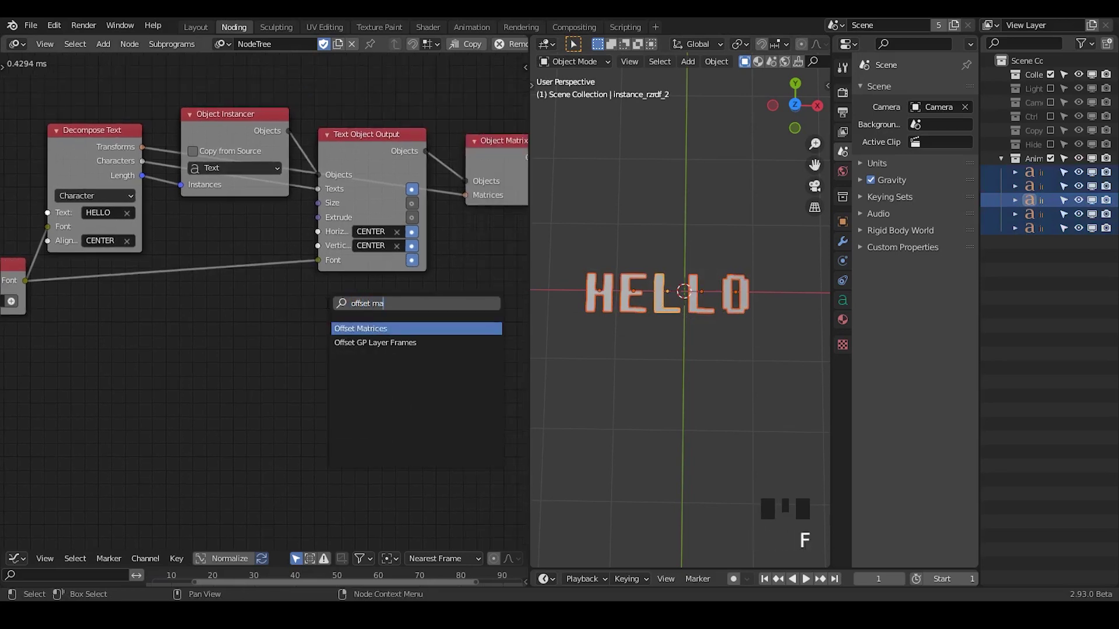
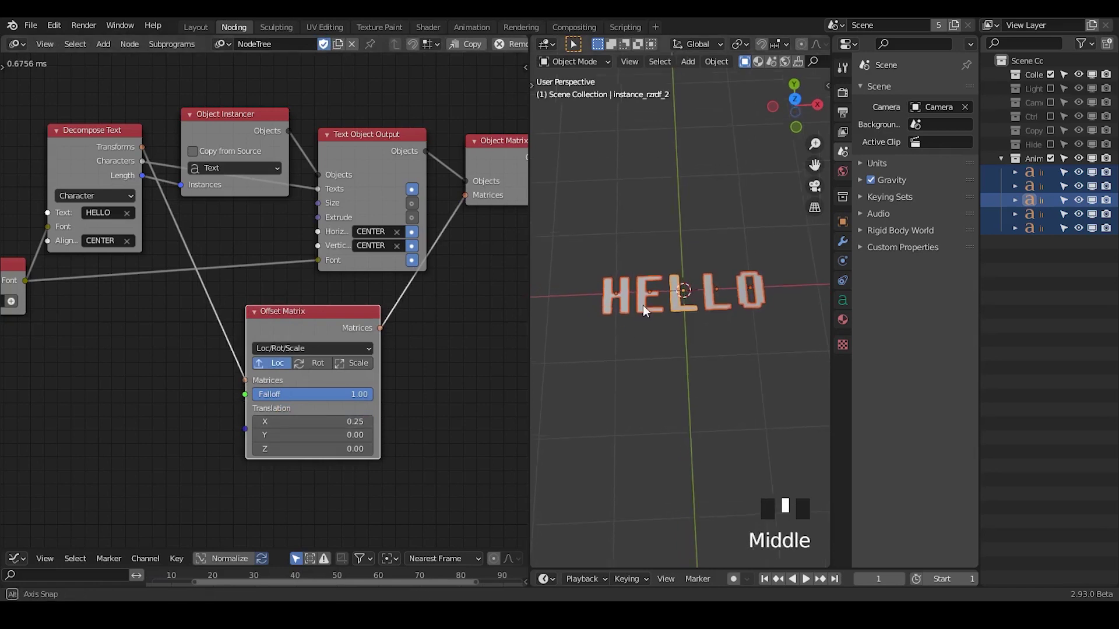
pyautogui.click(670, 240)
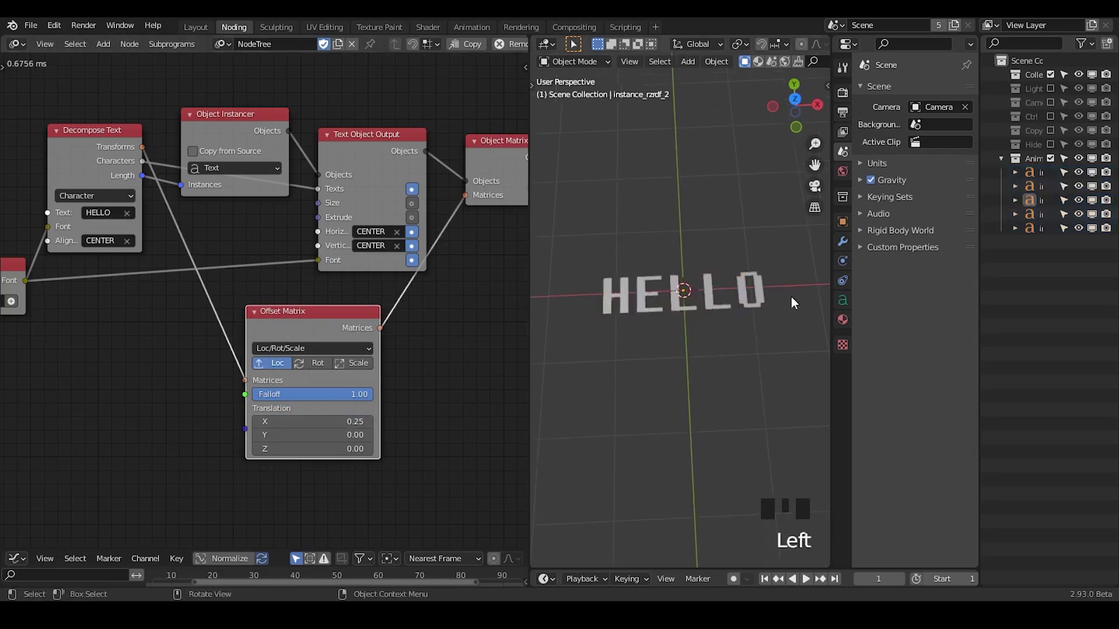
pyautogui.click(587, 379)
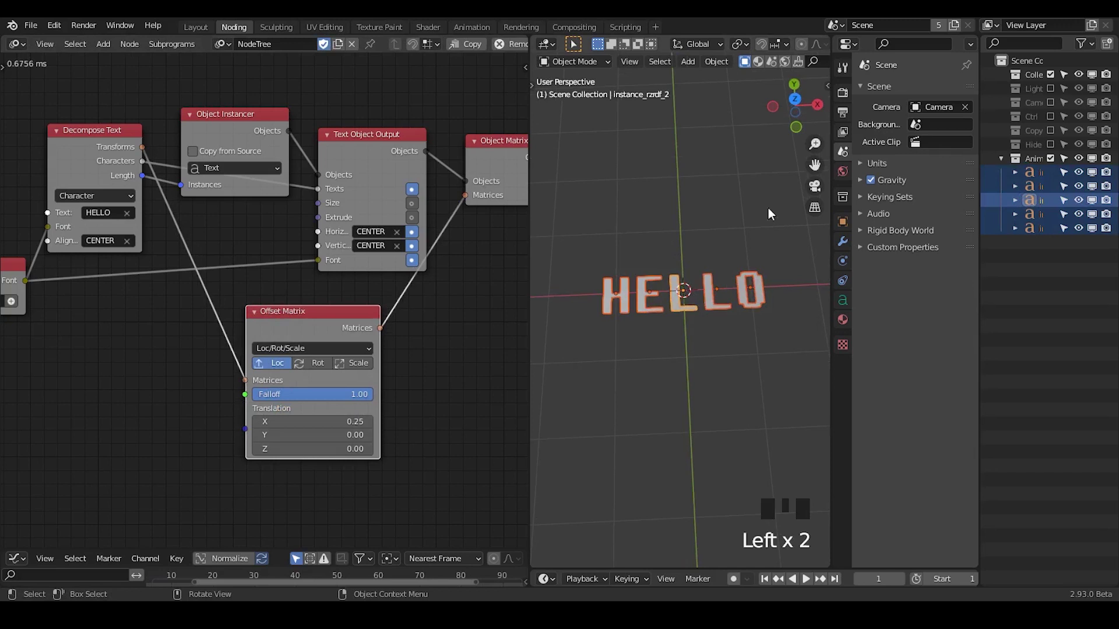
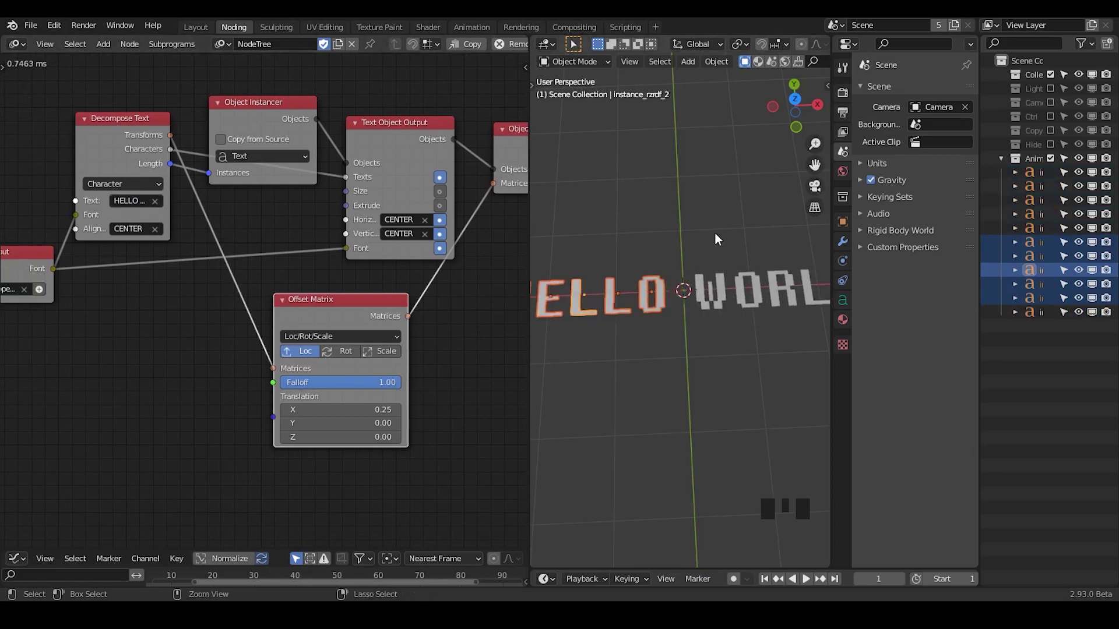
# Expose Include Whitespace on Decompose Text and toggle it on
pyautogui.moveTo(719, 238); pyautogui.dragTo(709, 269)
pyautogui.click(709, 269)
pyautogui.click(96, 143)
pyautogui.press('u')
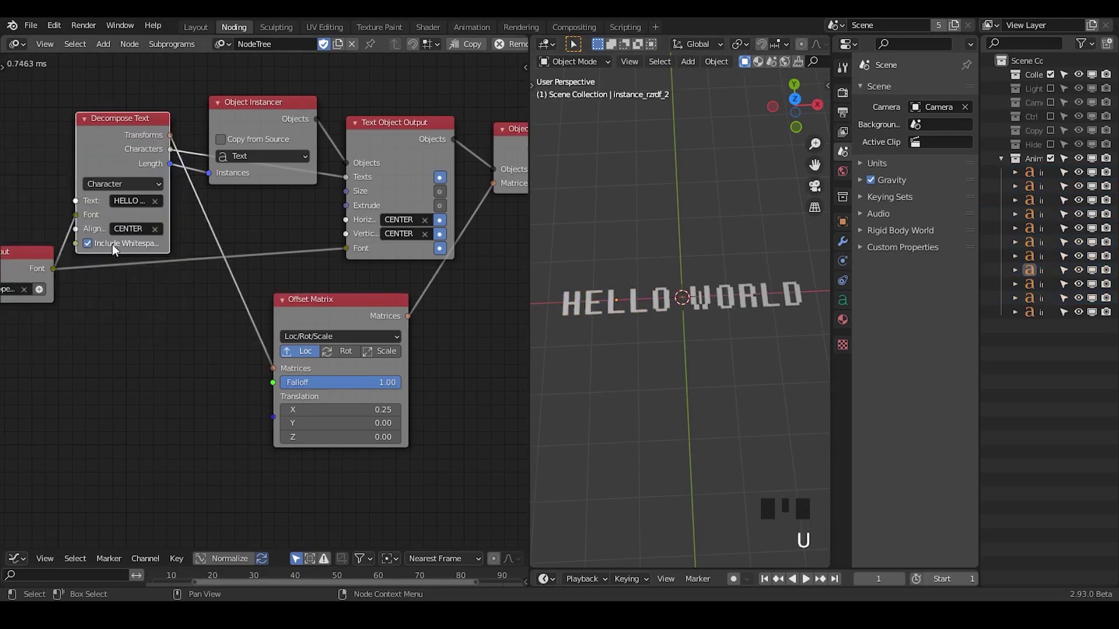
pyautogui.click(97, 247)
pyautogui.click(97, 246)
pyautogui.doubleClick(96, 250)
pyautogui.click(96, 250)
pyautogui.doubleClick(96, 250)
pyautogui.doubleClick(96, 250)
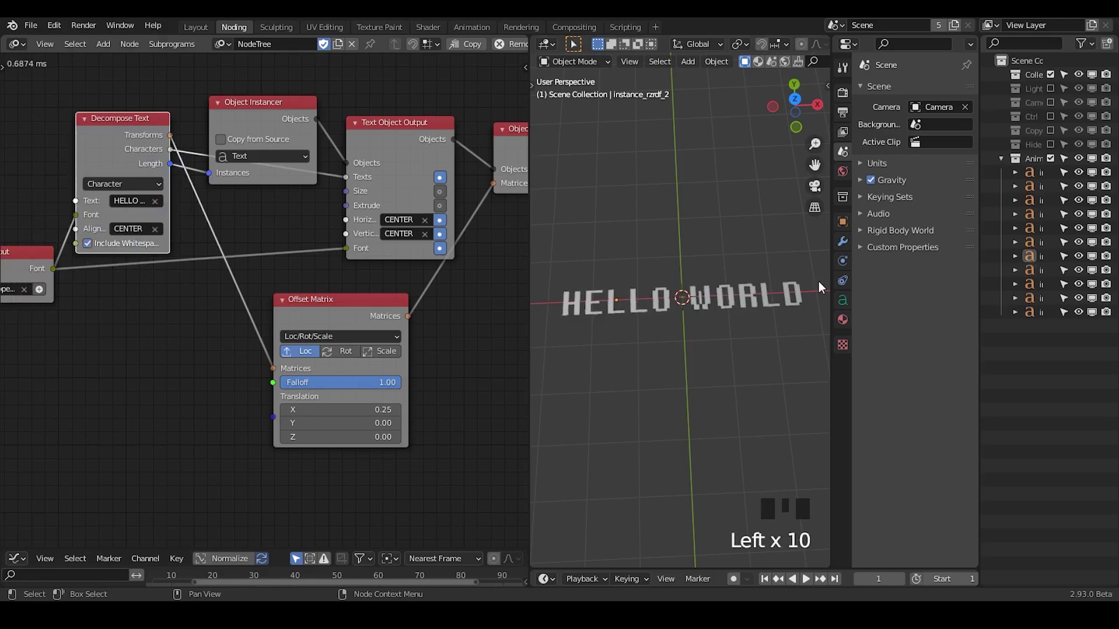
# Step through the character objects in the Outliner, then switch Include Whitespace back off
pyautogui.click(1036, 315)
pyautogui.click(1038, 288)
pyautogui.click(1041, 268)
pyautogui.click(1045, 281)
pyautogui.click(1049, 301)
pyautogui.click(1051, 313)
pyautogui.click(1051, 296)
pyautogui.click(1053, 317)
pyautogui.click(1050, 304)
pyautogui.click(1051, 314)
pyautogui.click(1047, 315)
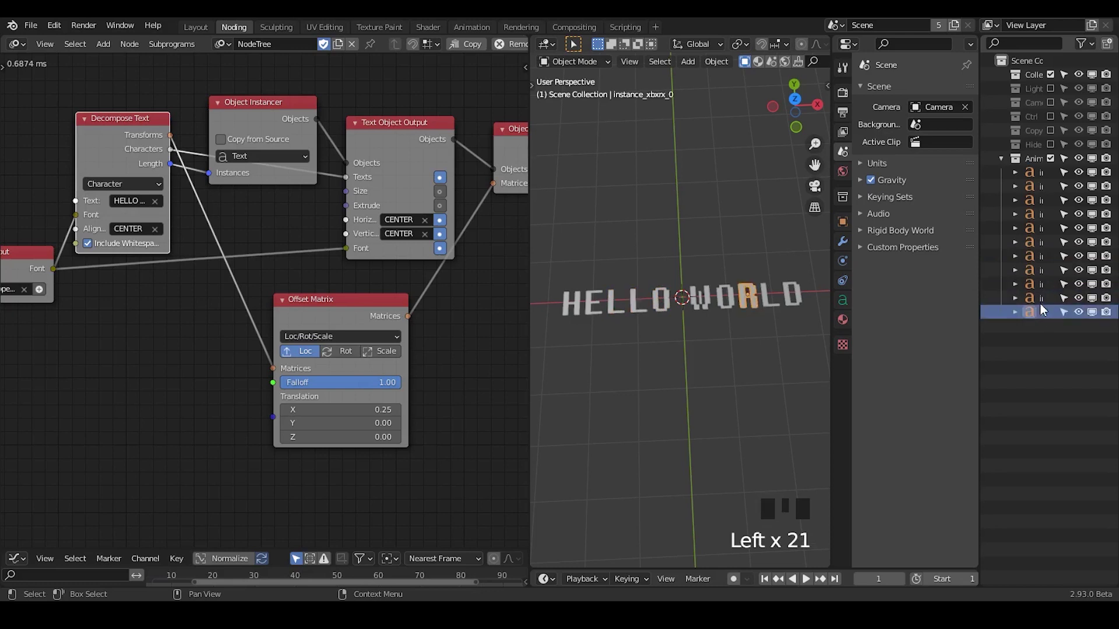
pyautogui.click(1044, 304)
pyautogui.click(1044, 291)
pyautogui.click(1044, 278)
pyautogui.click(1042, 265)
pyautogui.click(1038, 247)
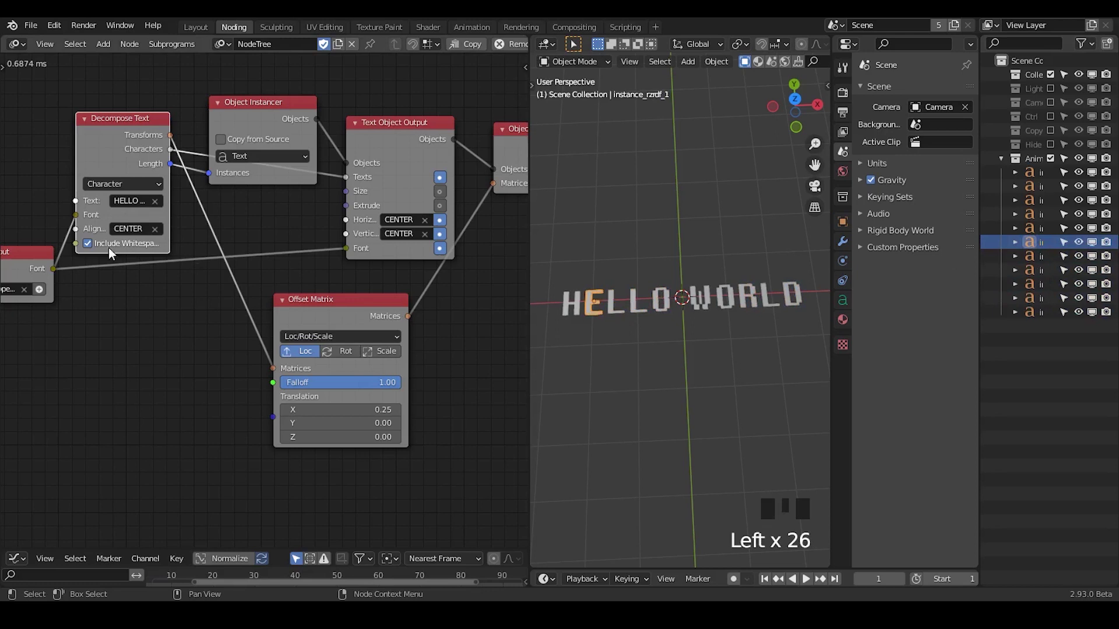
pyautogui.doubleClick(103, 246)
pyautogui.click(102, 245)
pyautogui.moveTo(318, 267); pyautogui.dragTo(500, 76)
pyautogui.moveTo(500, 76); pyautogui.dragTo(152, 243)
pyautogui.moveTo(153, 244); pyautogui.dragTo(231, 254)
pyautogui.scroll(-3)
pyautogui.moveTo(212, 261); pyautogui.dragTo(259, 215)
pyautogui.click(258, 216)
pyautogui.moveTo(353, 230); pyautogui.dragTo(708, 265)
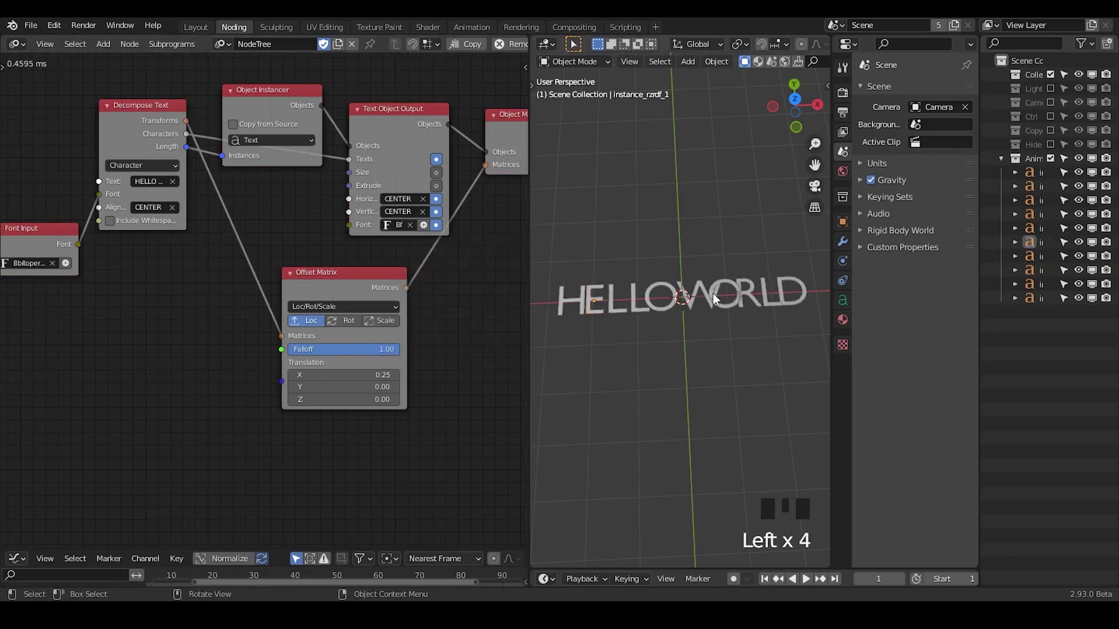
pyautogui.moveTo(85, 248); pyautogui.dragTo(301, 216)
pyautogui.moveTo(301, 216); pyautogui.dragTo(472, 169)
pyautogui.moveTo(473, 170); pyautogui.dragTo(757, 254)
pyautogui.scroll(3)
pyautogui.scroll(-3)
pyautogui.scroll(3)
pyautogui.moveTo(688, 311); pyautogui.dragTo(691, 268)
pyautogui.moveTo(394, 290); pyautogui.dragTo(451, 186)
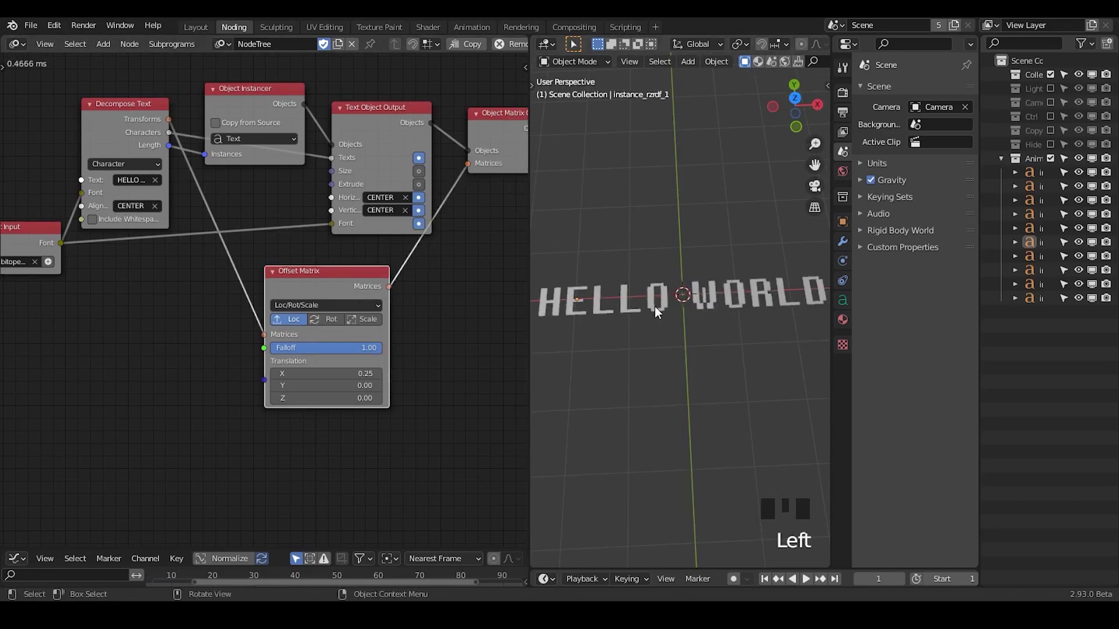
# Select the HELLO and WORLD letters, then bring up Decompose Text's output picker for a Viewer
pyautogui.moveTo(484, 76); pyautogui.dragTo(433, 113)
pyautogui.moveTo(489, 84); pyautogui.dragTo(212, 181)
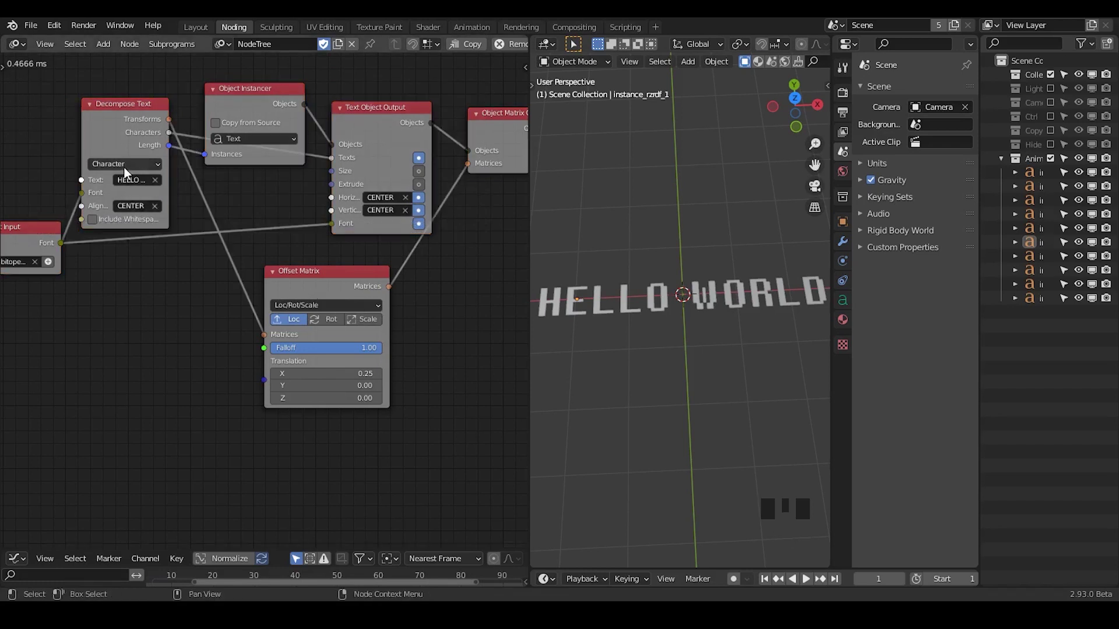
pyautogui.moveTo(129, 172); pyautogui.dragTo(553, 298)
pyautogui.click(582, 299)
pyautogui.click(604, 303)
pyautogui.click(631, 307)
pyautogui.click(667, 306)
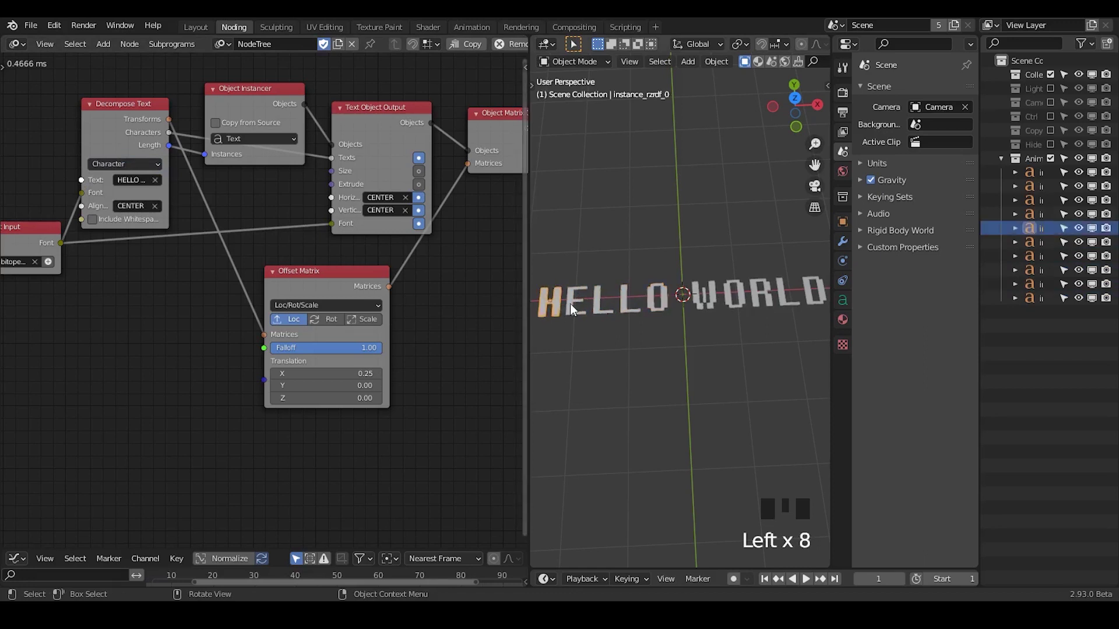
pyautogui.click(587, 309)
pyautogui.click(558, 313)
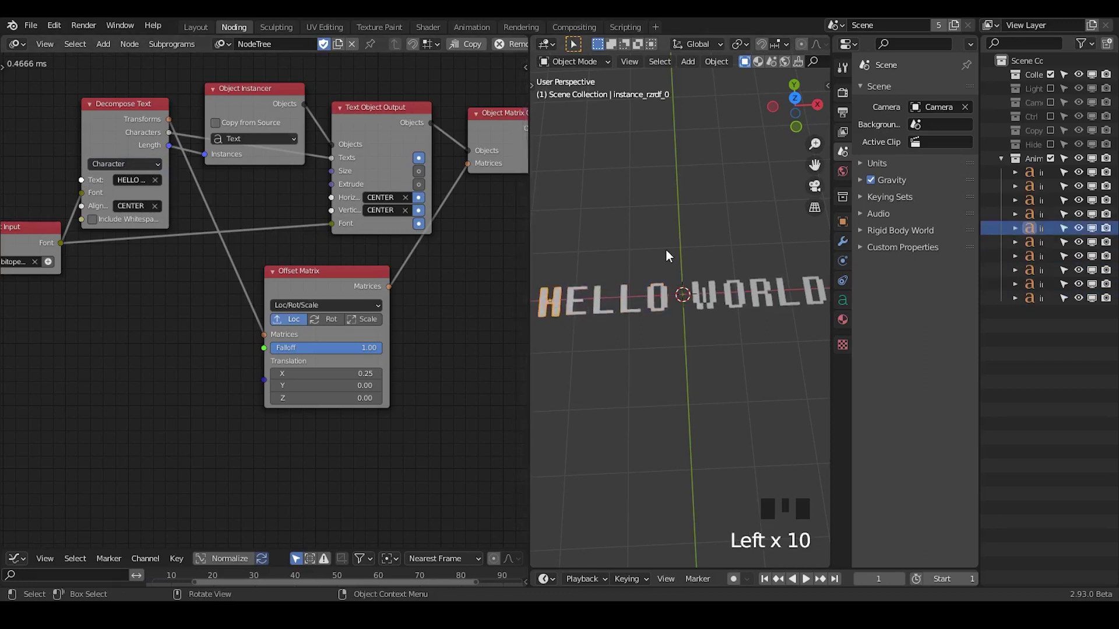
pyautogui.click(571, 338)
pyautogui.click(844, 389)
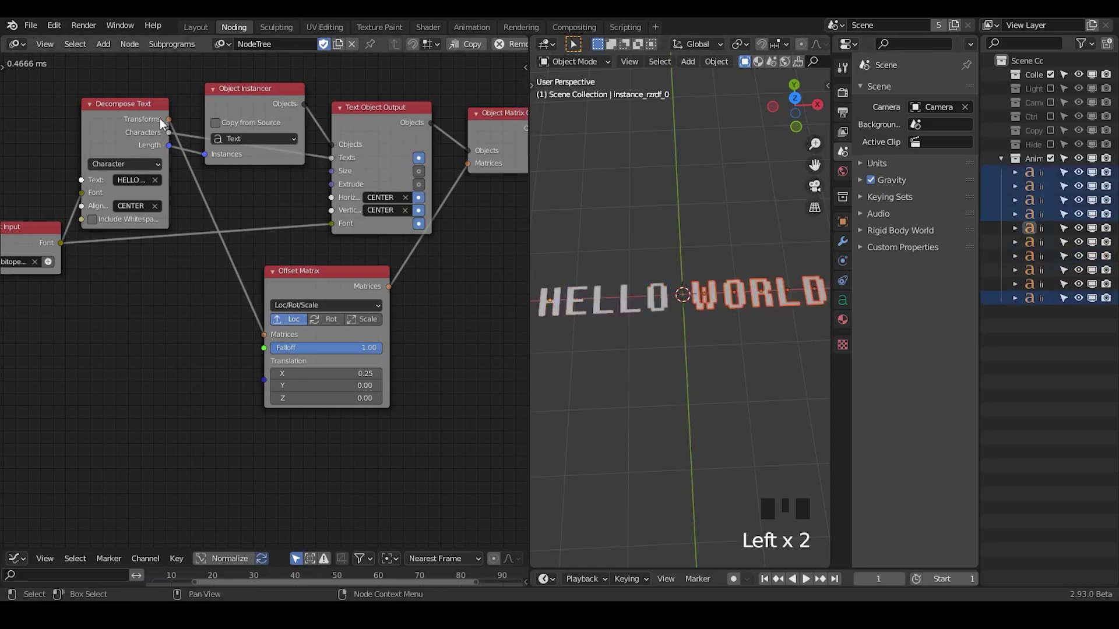
pyautogui.click(156, 127)
# View the Transforms output in a Viewer node placed above the Offset Matrix
pyautogui.press('w')
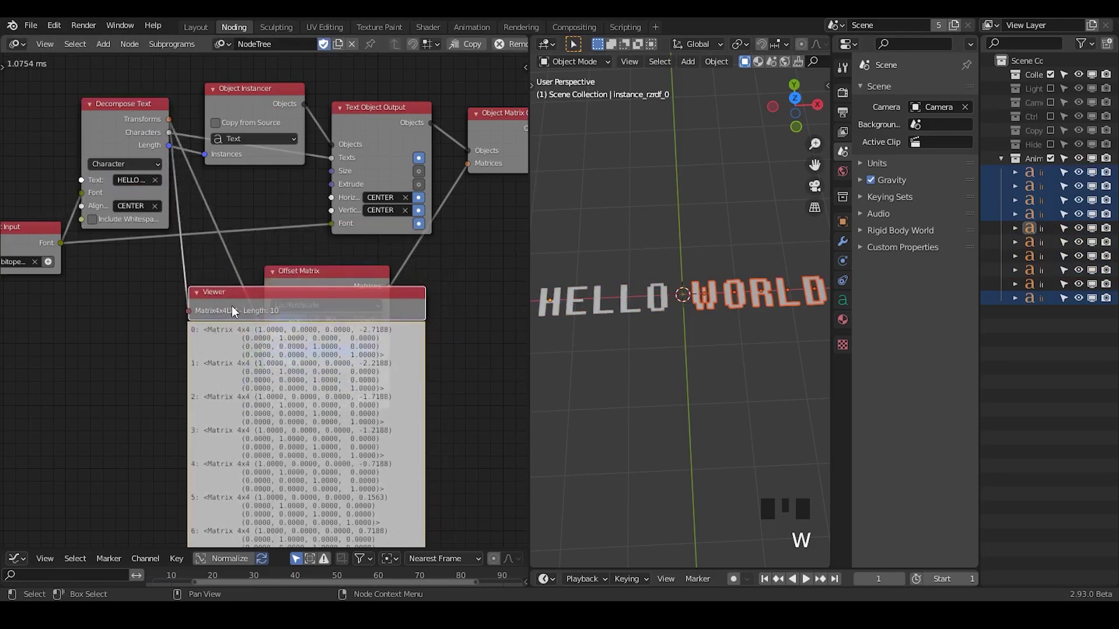
pyautogui.moveTo(256, 275); pyautogui.dragTo(212, 105)
pyautogui.moveTo(212, 105); pyautogui.dragTo(221, 150)
pyautogui.moveTo(299, 260); pyautogui.dragTo(297, 234)
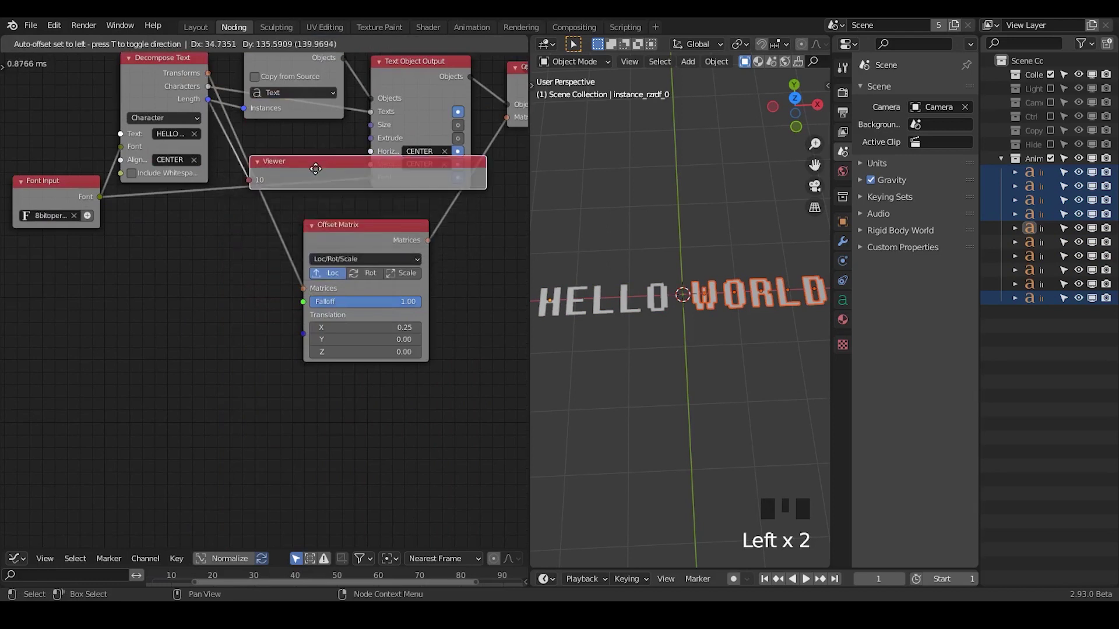
# Change Decompose Text mode from Character to Word so HELLO WORLD becomes two word objects
pyautogui.moveTo(275, 215); pyautogui.dragTo(131, 161)
pyautogui.moveTo(131, 161); pyautogui.dragTo(168, 155)
pyautogui.moveTo(246, 220); pyautogui.dragTo(371, 150)
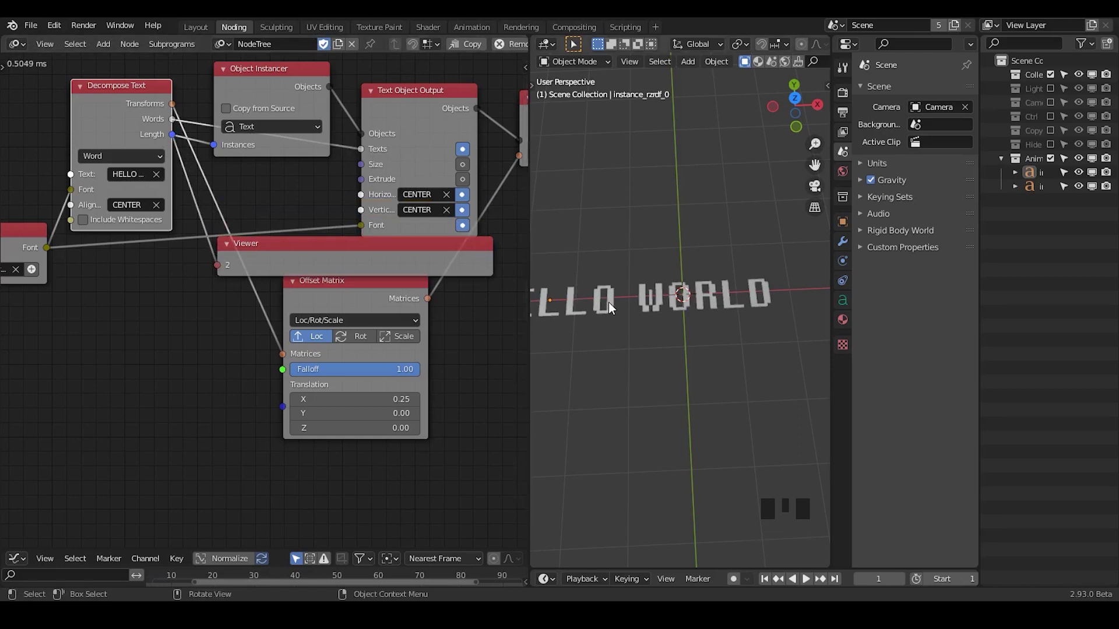
# Check the HELLO and WORLD word objects, then delete the Viewer node
pyautogui.moveTo(621, 307); pyautogui.dragTo(625, 304)
pyautogui.click(625, 303)
pyautogui.click(719, 297)
pyautogui.moveTo(681, 350); pyautogui.dragTo(621, 304)
pyautogui.click(621, 304)
pyautogui.click(732, 297)
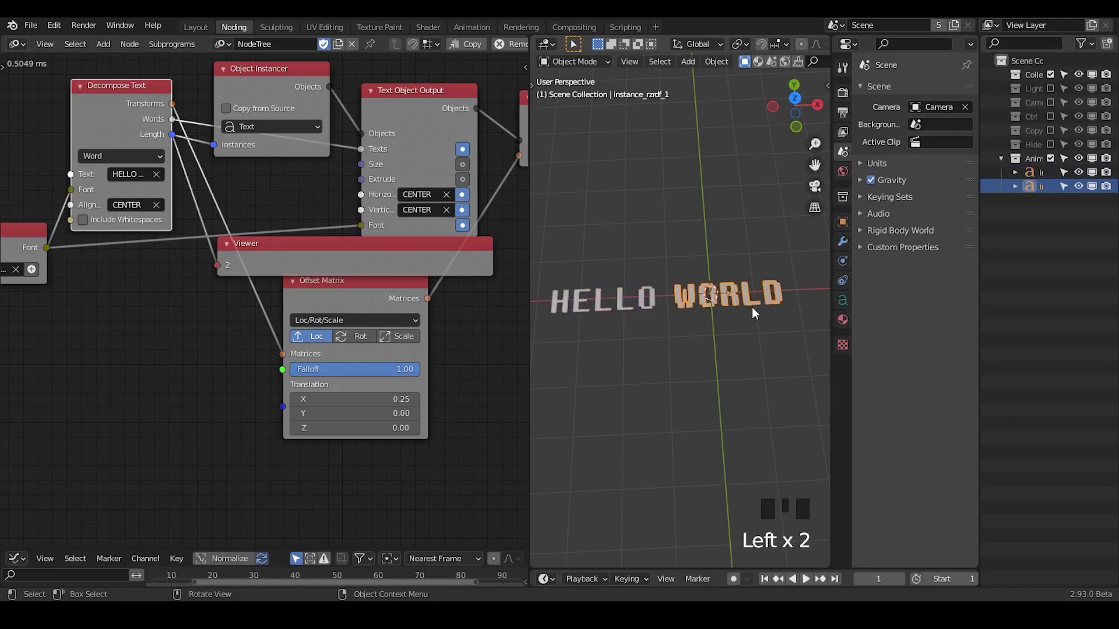
pyautogui.click(288, 247)
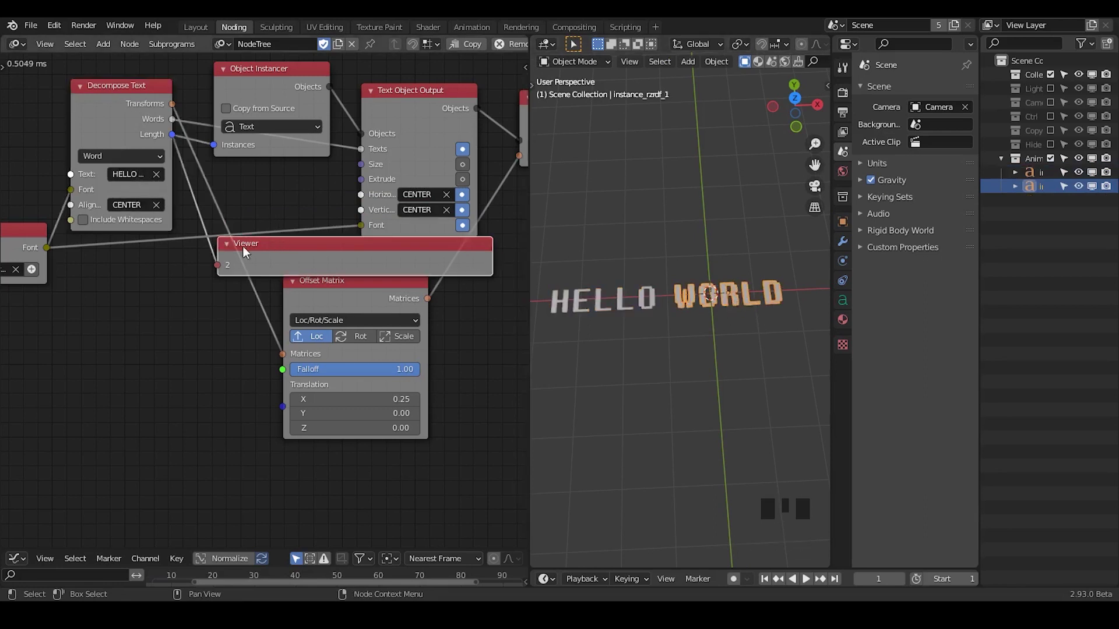
pyautogui.click(261, 253)
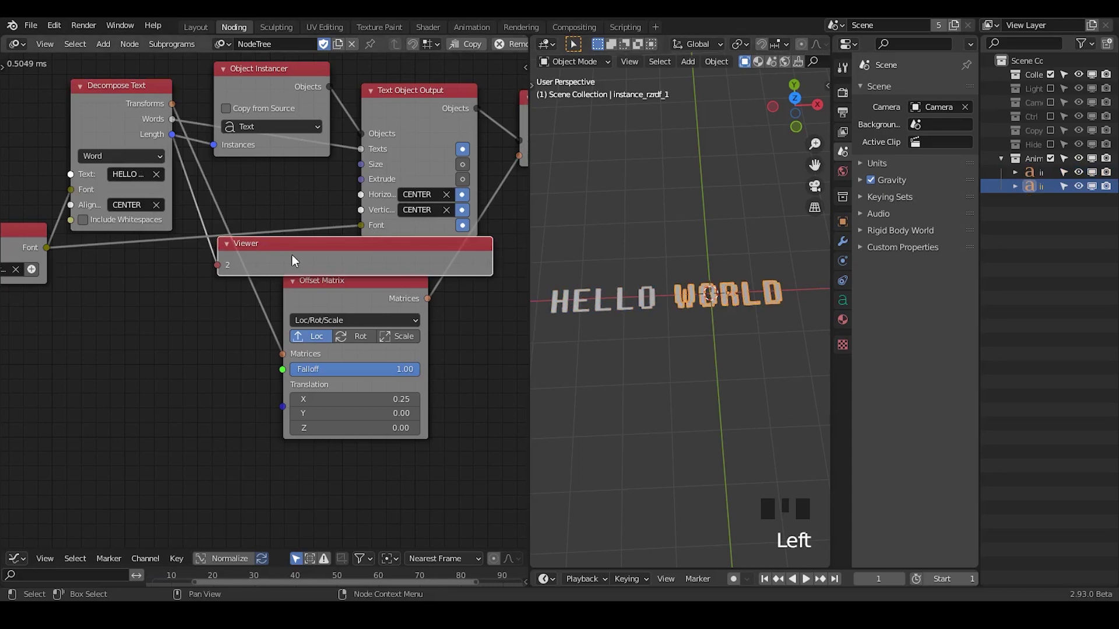
pyautogui.click(362, 253)
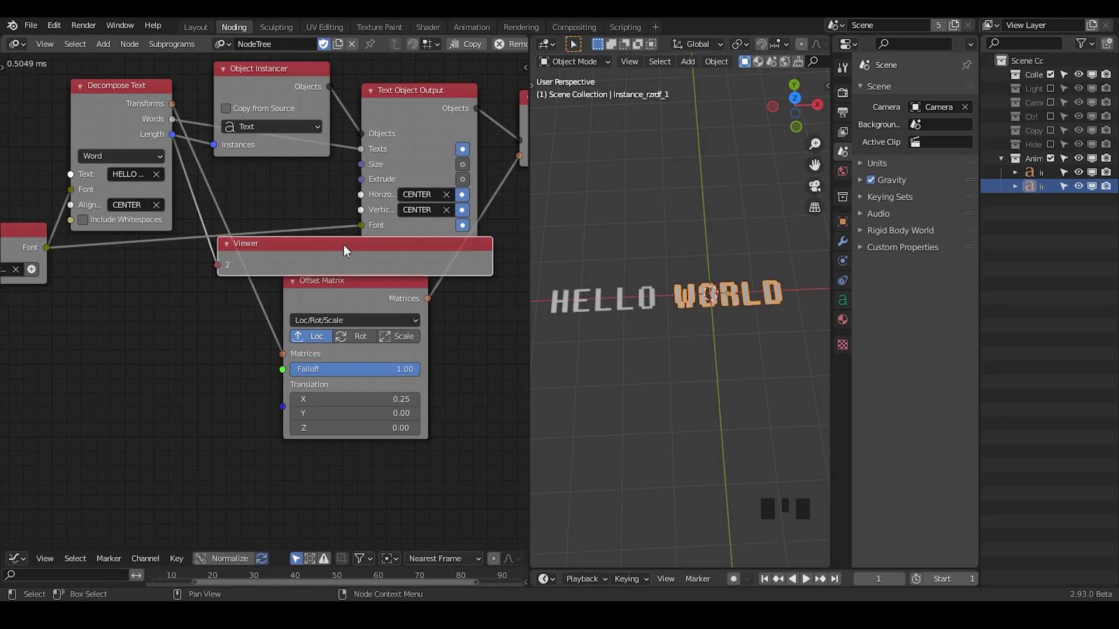
pyautogui.press('x')
# Expose Character, Word and Line Spacing inputs on Decompose Text, all at 1.00
pyautogui.moveTo(310, 254); pyautogui.dragTo(208, 121)
pyautogui.click(207, 122)
pyautogui.press('u')
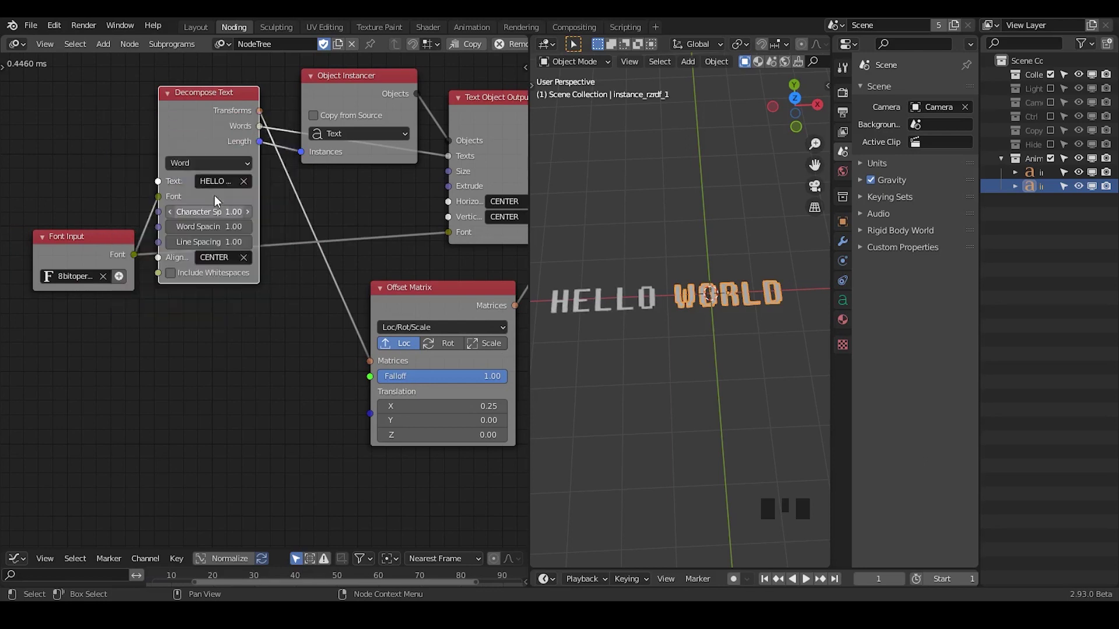
# Briefly open Decompose Text's text field, leaving HELLO WORLD unchanged
pyautogui.moveTo(225, 186); pyautogui.dragTo(218, 188)
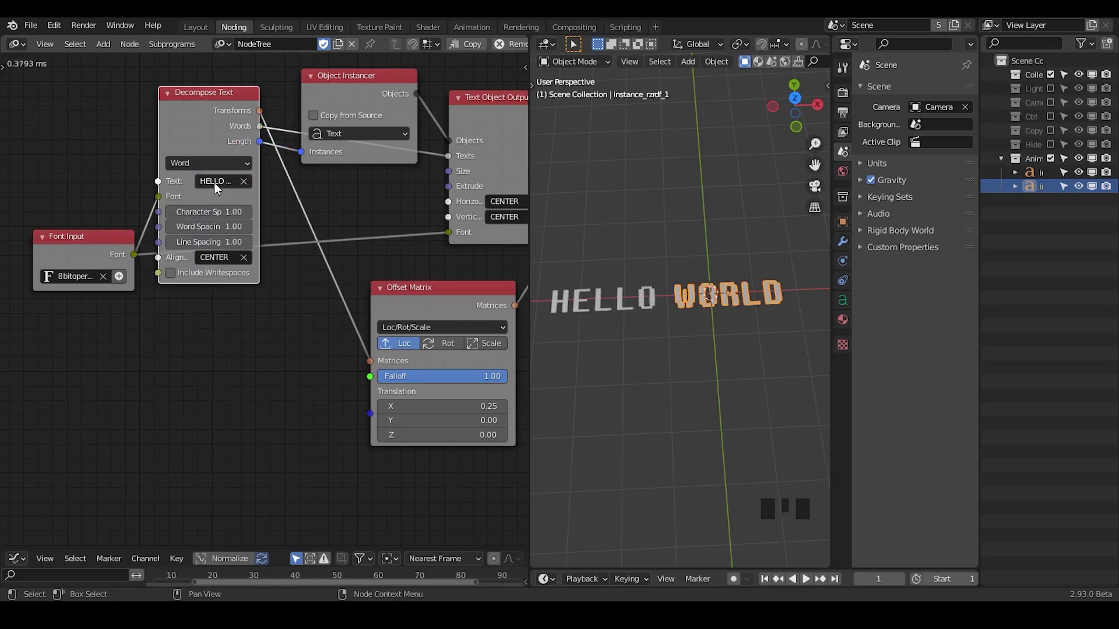
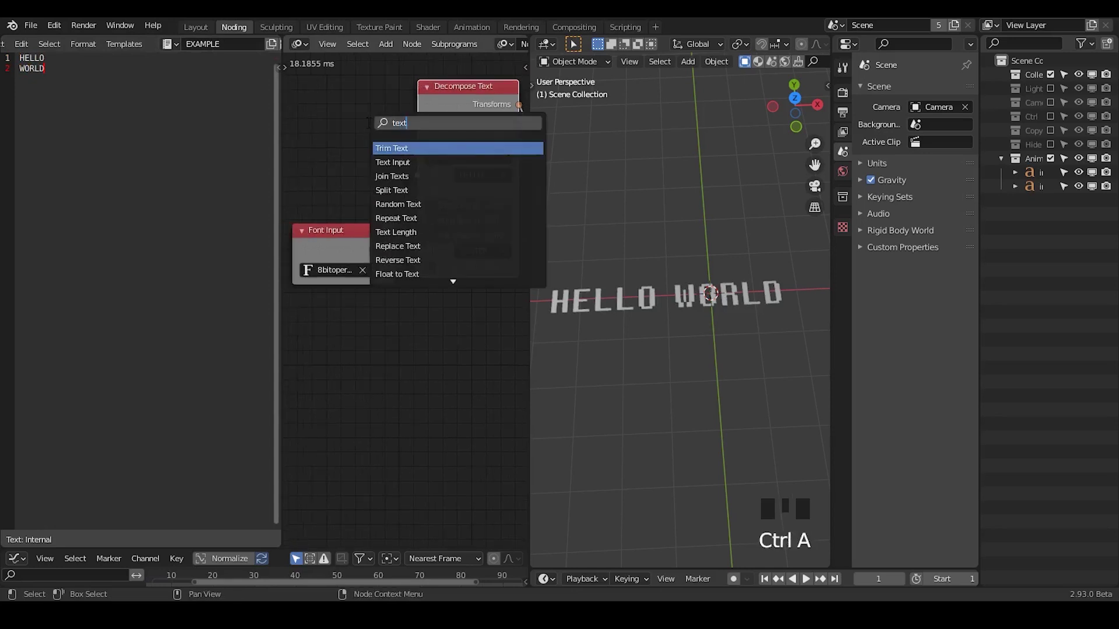
# Add a Text Block Reader node for EXAMPLE feeding Decompose Text, giving HELLO and WORLD lines
pyautogui.press('BackSpace')
pyautogui.press('BackSpace')
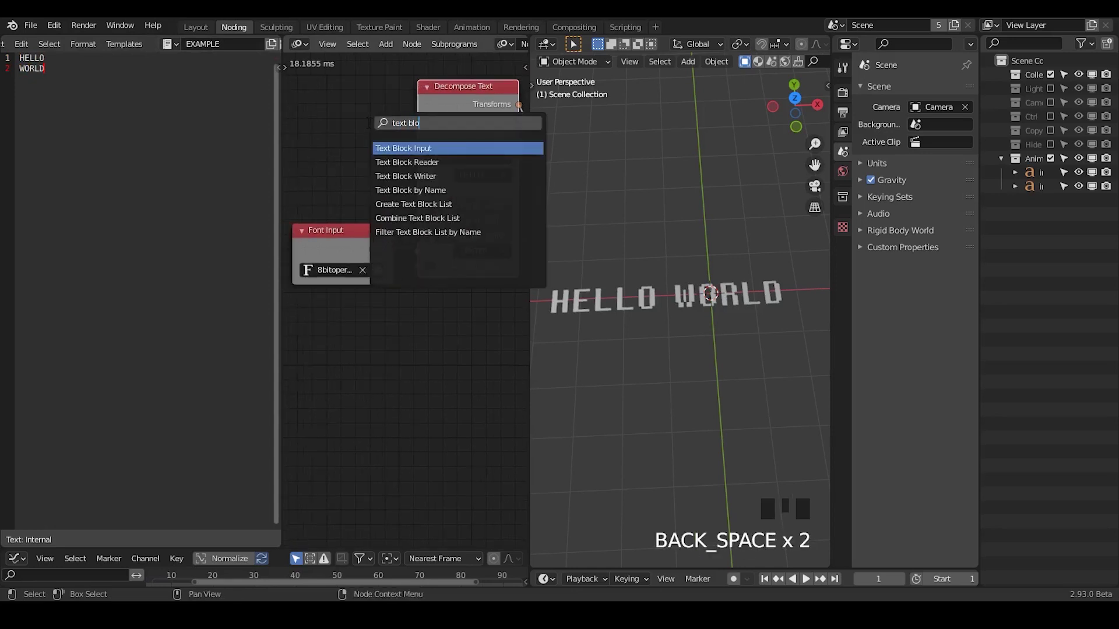
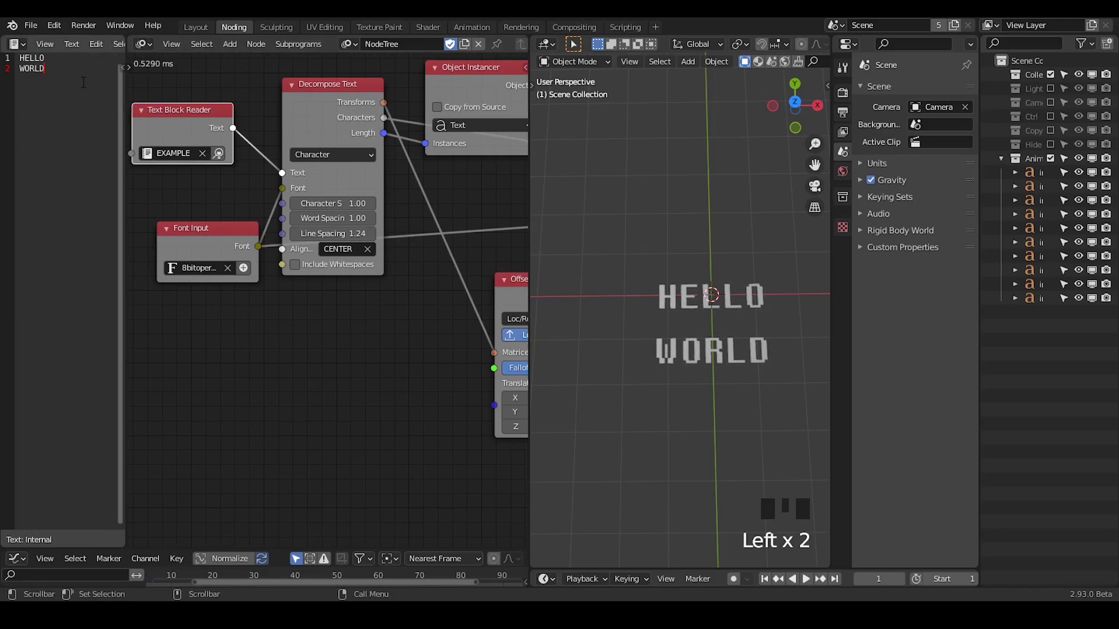
# Add SAMPLE as line 3 of EXAMPLE and run Execute Node Tree to show three stacked rows
pyautogui.press('Return')
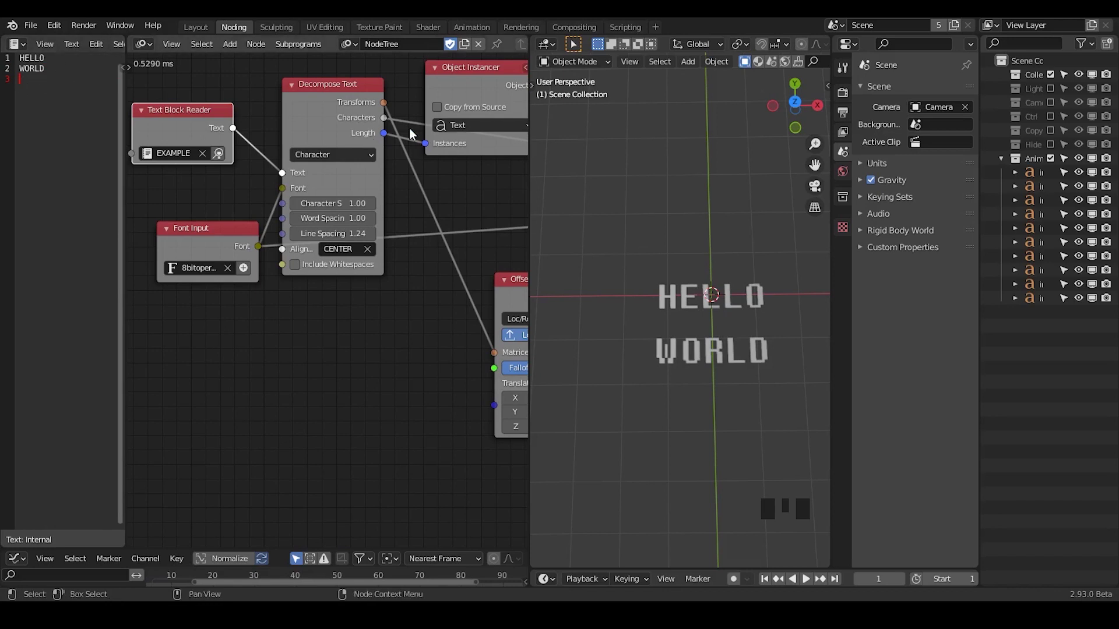
pyautogui.click(402, 123)
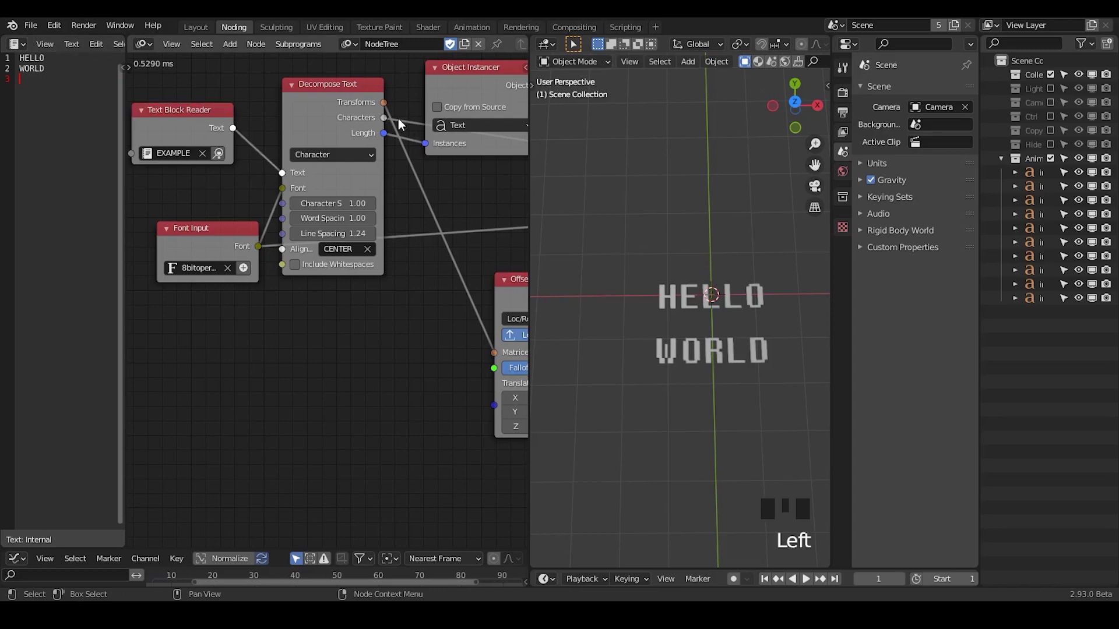
pyautogui.press('n')
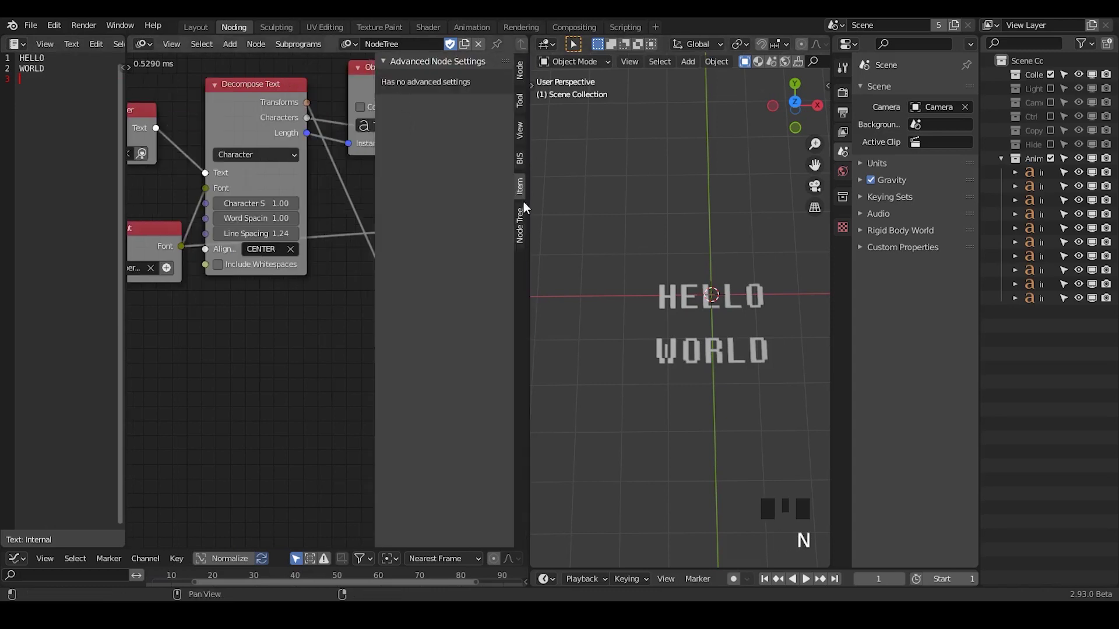
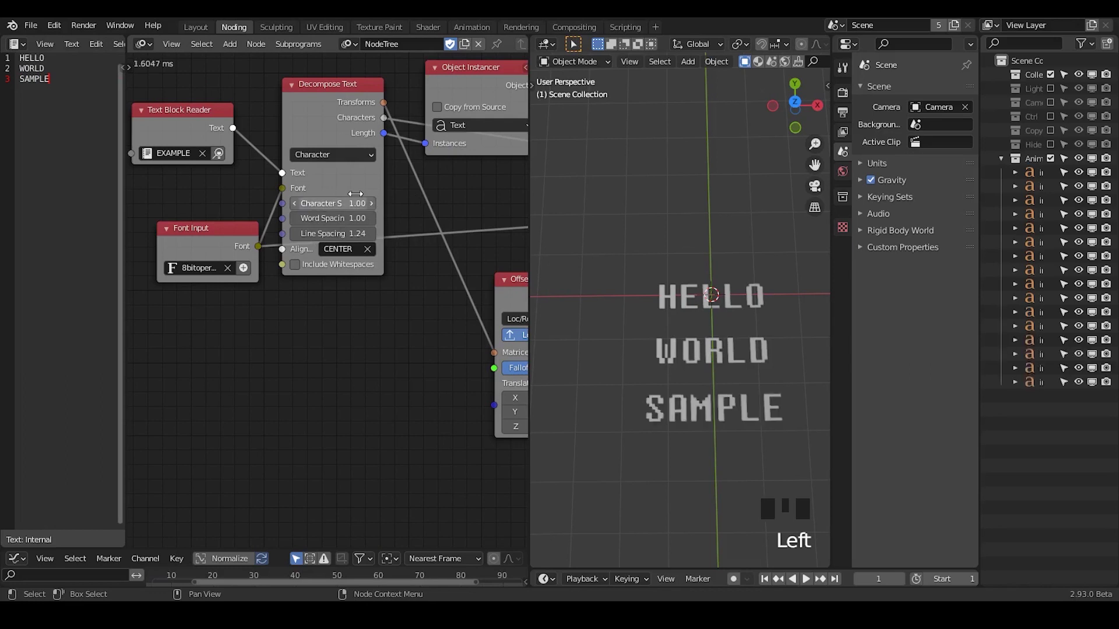
pyautogui.click(904, 581)
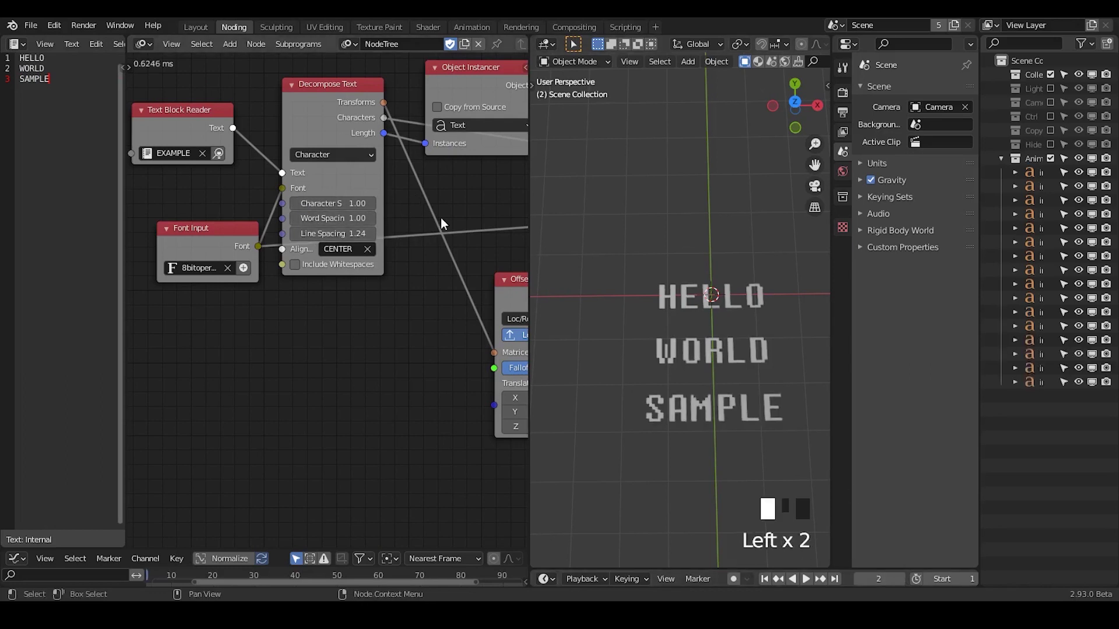
pyautogui.press('n')
pyautogui.click(457, 245)
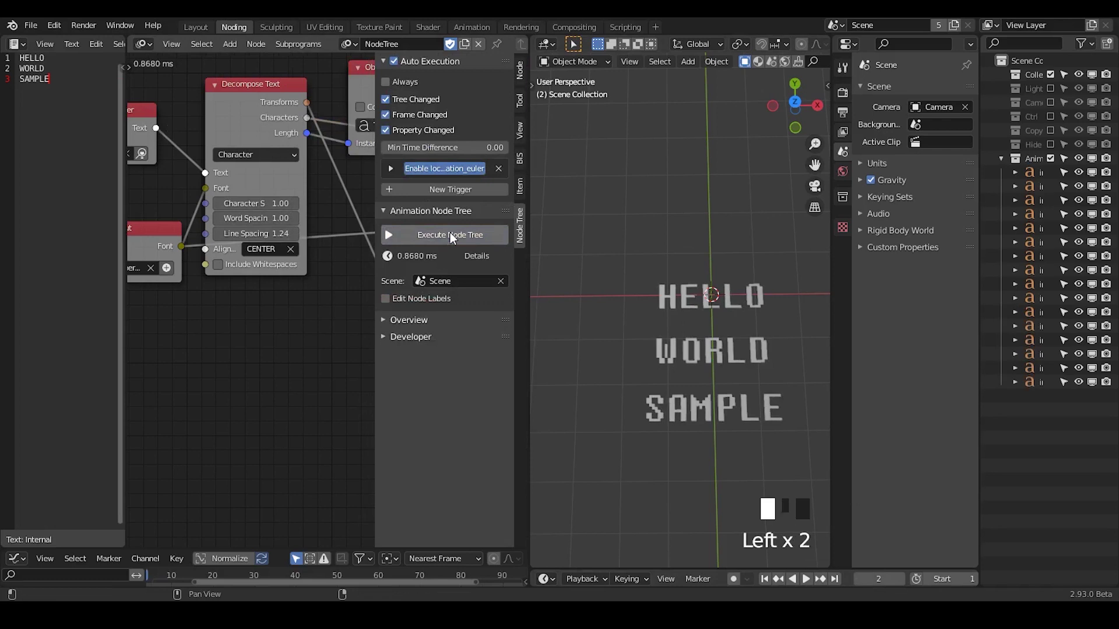
pyautogui.press('n')
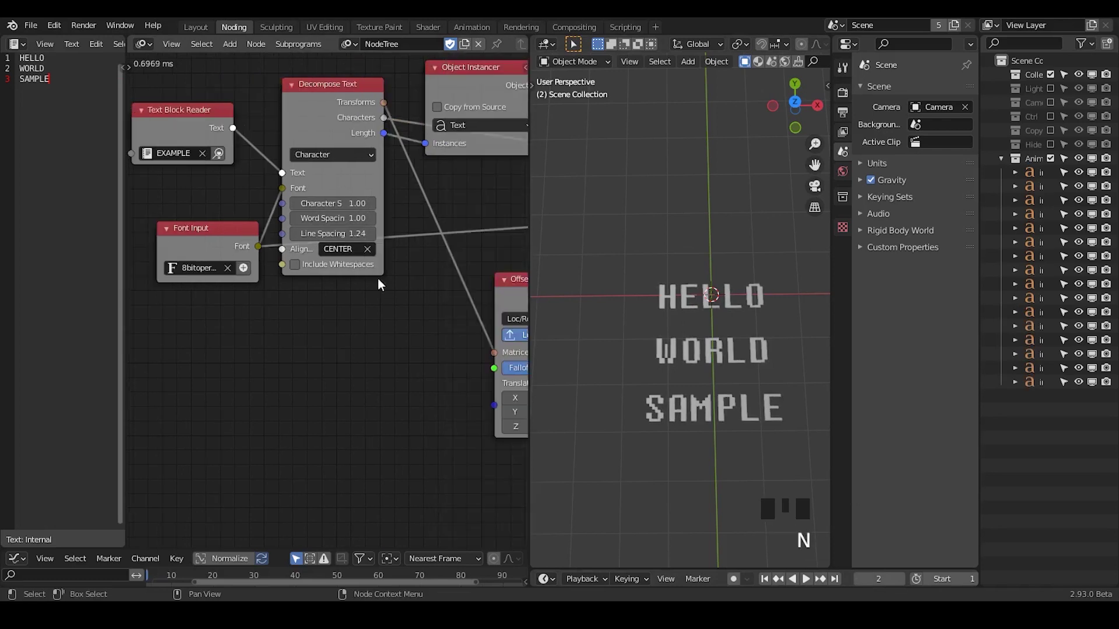
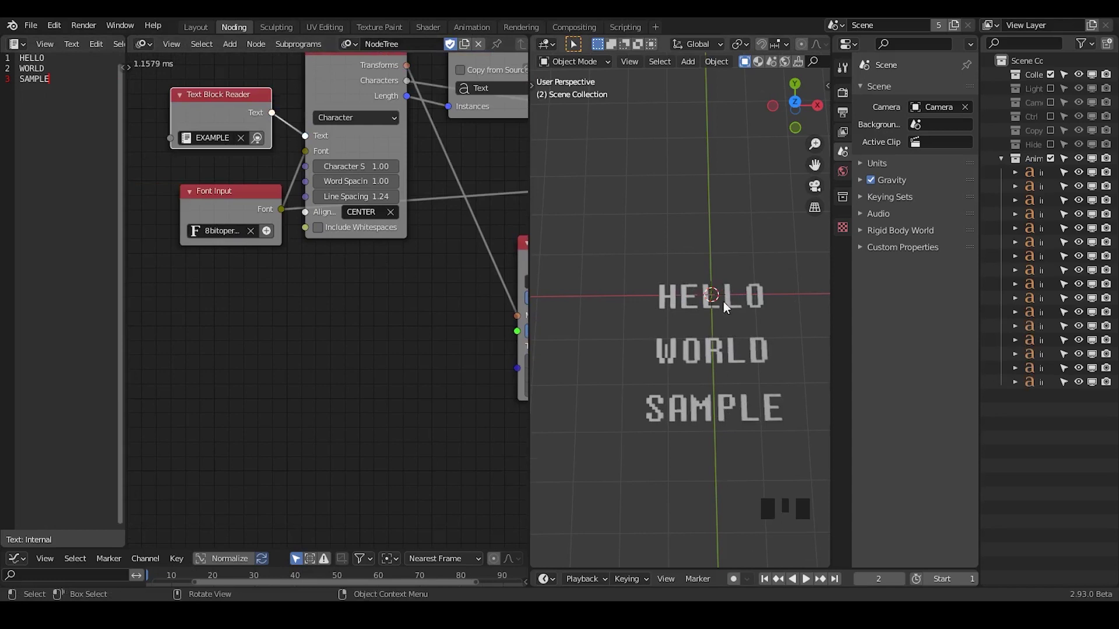
# Select the Font Input node and move it left, its font link passing through a reroute point
pyautogui.click(227, 205)
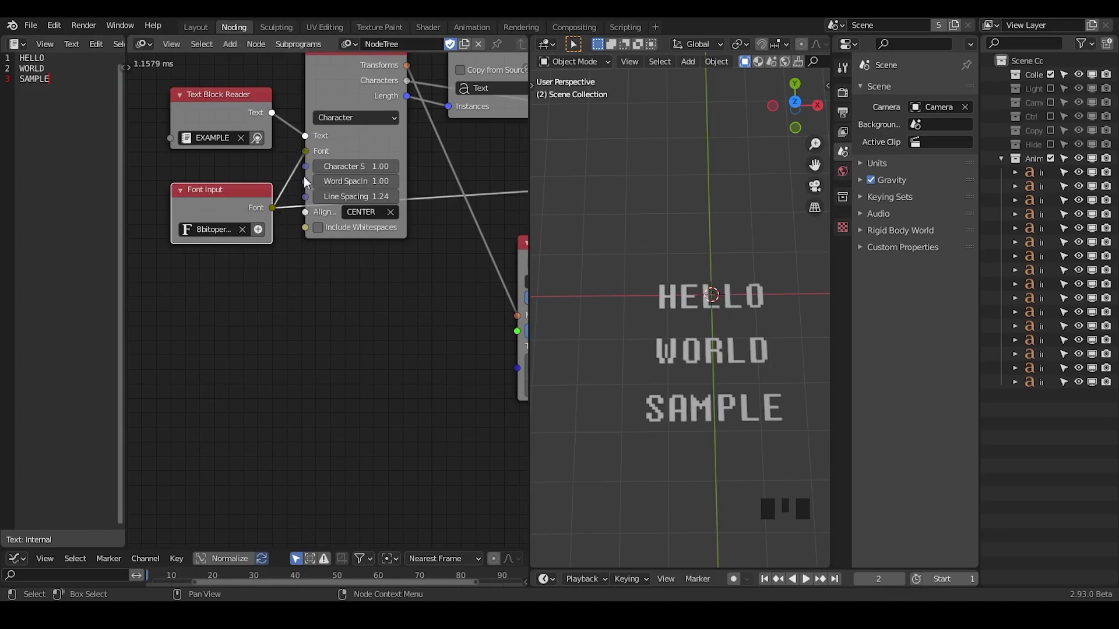
pyautogui.rightClick(292, 174)
pyautogui.moveTo(297, 270); pyautogui.dragTo(303, 188)
pyautogui.click(304, 188)
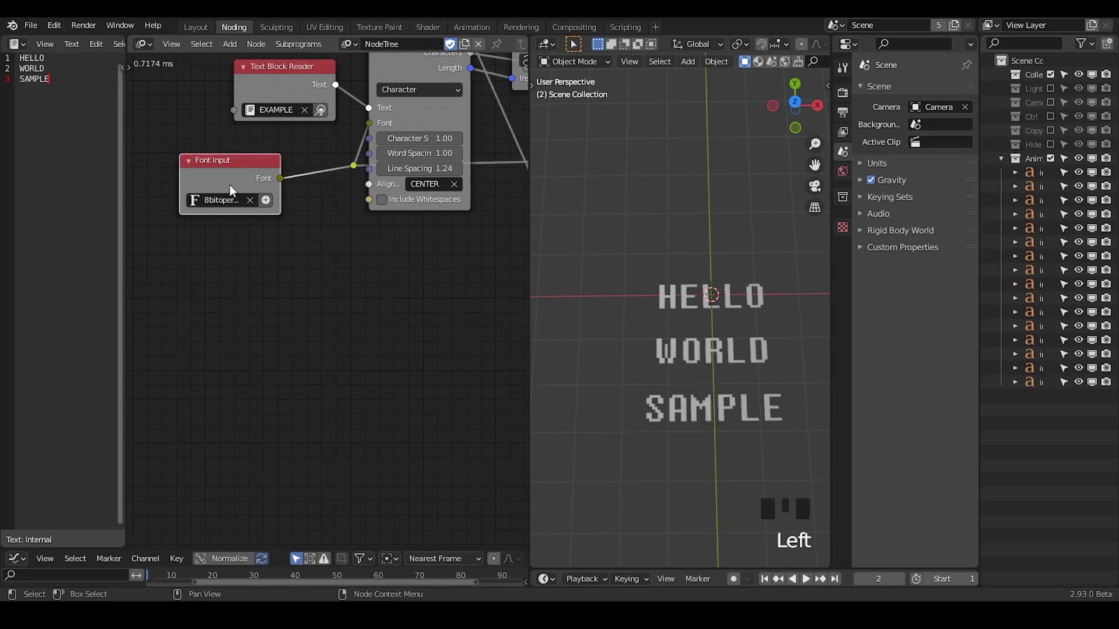
# Add a Create Font List node and wire its List output to Decompose Text's Fonts input
pyautogui.press('ctrl+a')
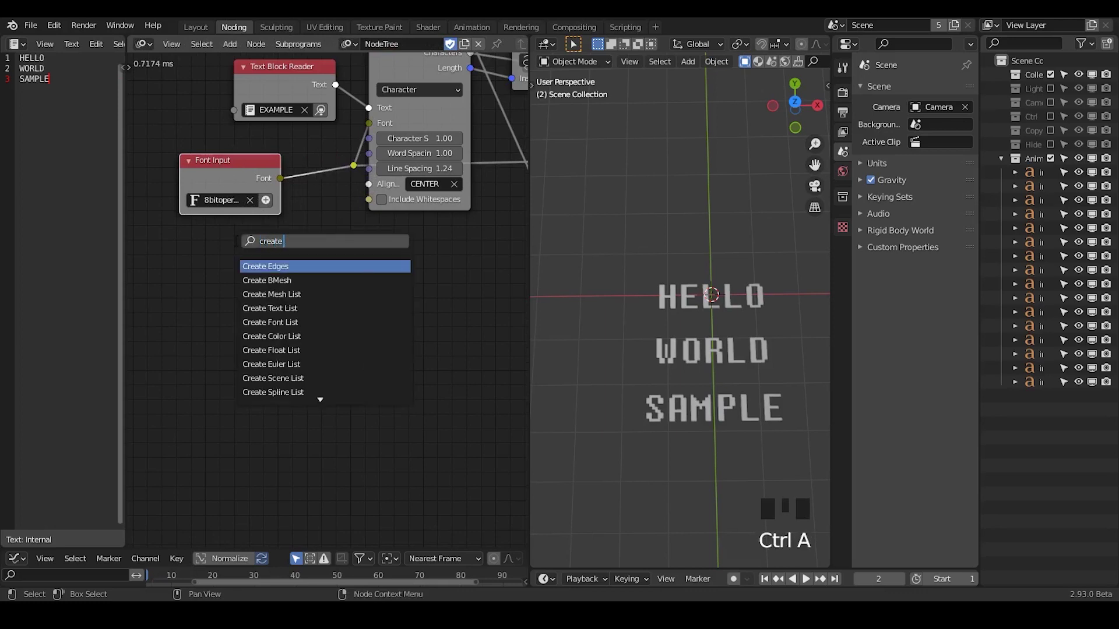
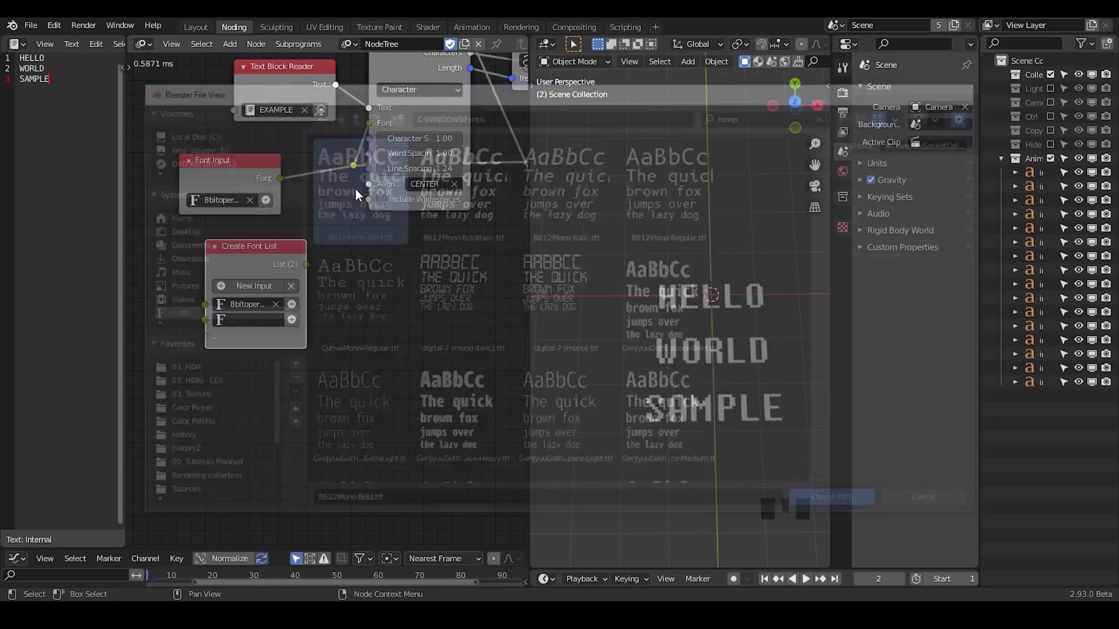
pyautogui.moveTo(310, 269); pyautogui.dragTo(763, 360)
pyautogui.moveTo(763, 359); pyautogui.dragTo(680, 247)
# Fill the list with 8bitoperatorRegular and B612Mono-Bold so the letters mix both typefaces
pyautogui.click(627, 242)
pyautogui.click(657, 241)
pyautogui.click(696, 241)
pyautogui.click(719, 240)
pyautogui.click(754, 239)
pyautogui.click(640, 243)
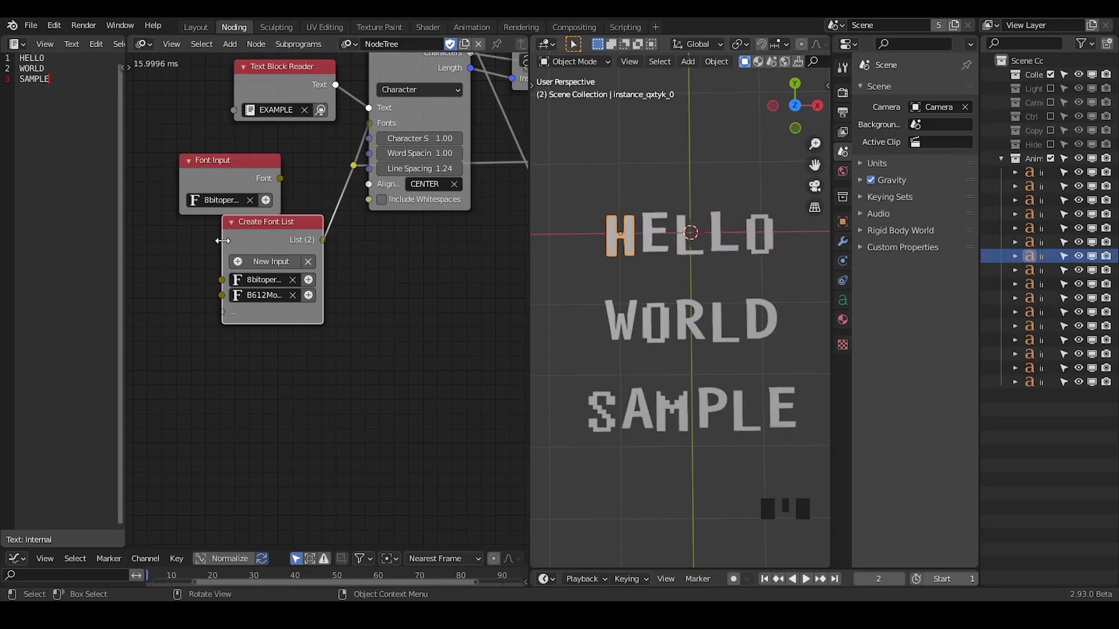
pyautogui.click(662, 225)
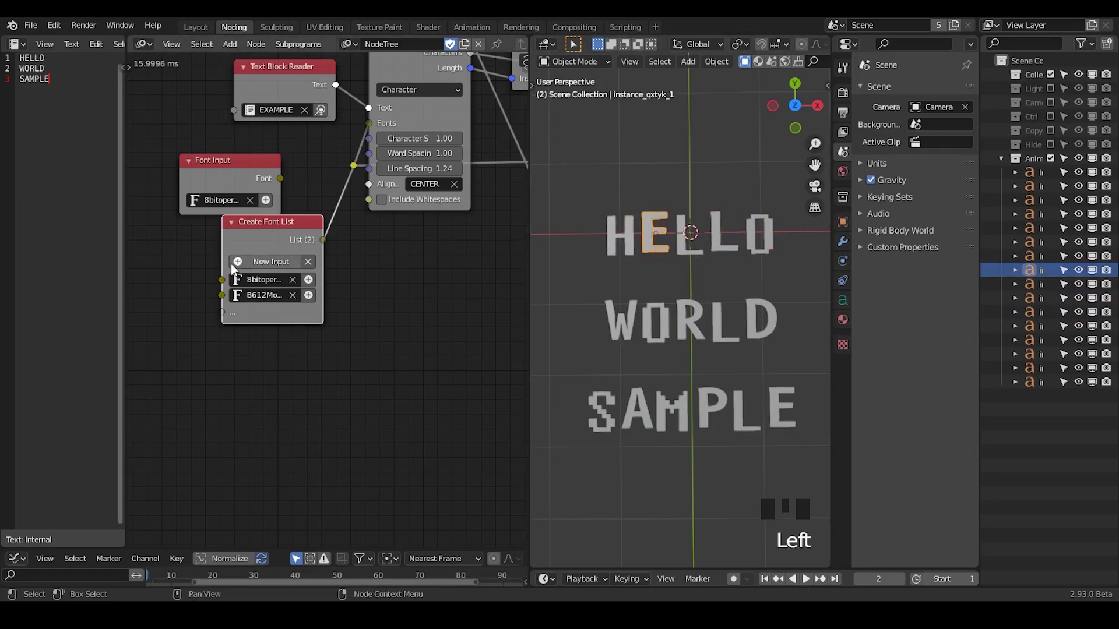
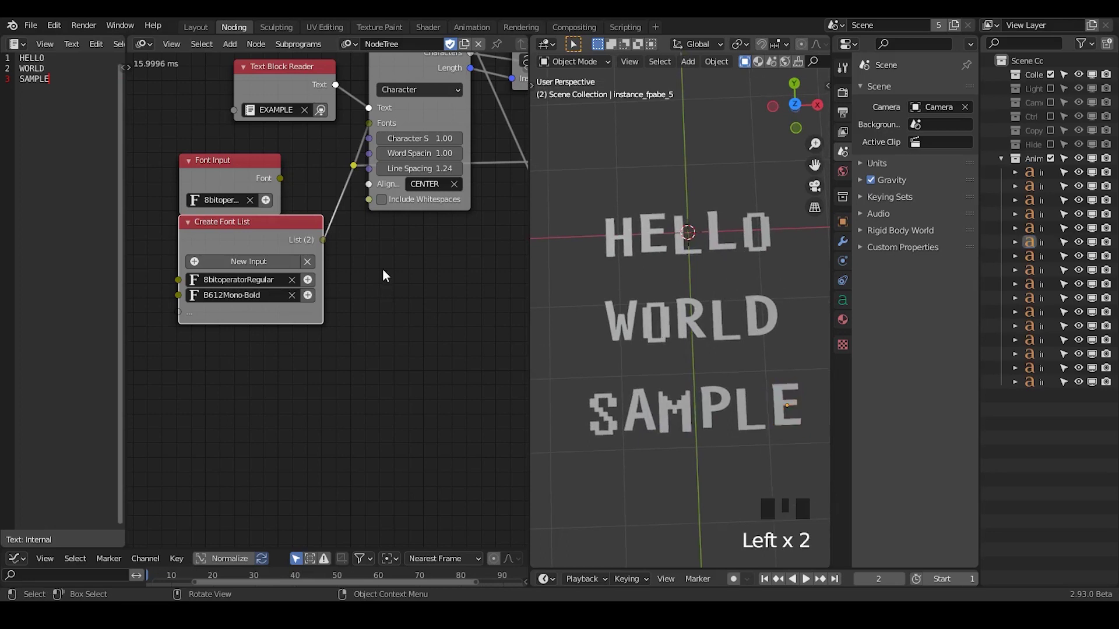
# Adjust the Create Font List node's font slots while reviewing the two-font lettering
pyautogui.moveTo(261, 241); pyautogui.dragTo(251, 191)
pyautogui.moveTo(372, 274); pyautogui.dragTo(345, 274)
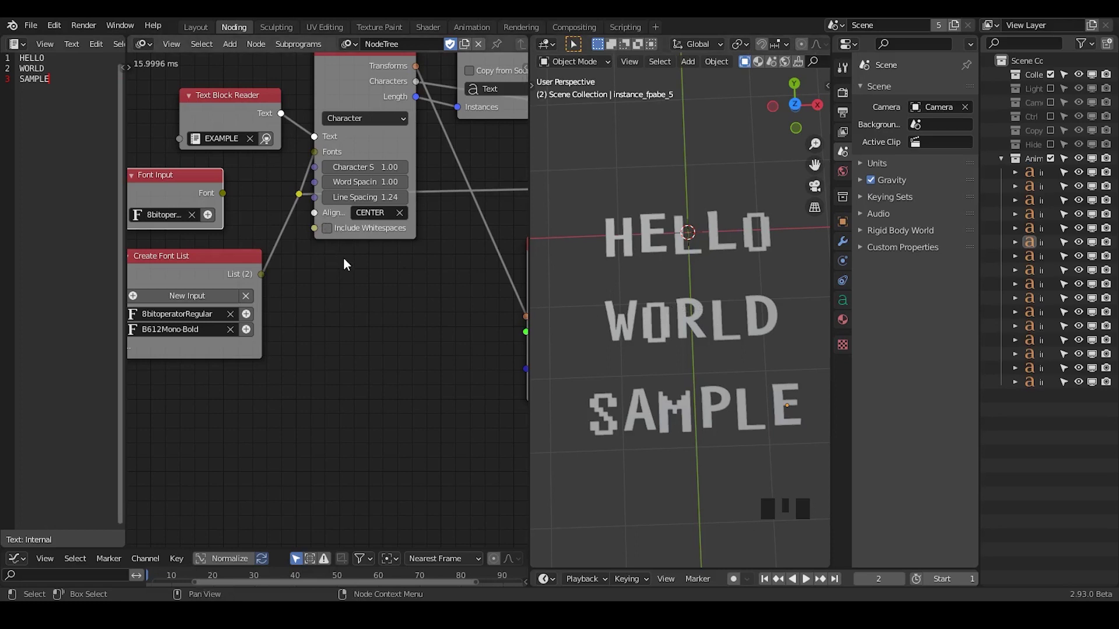
pyautogui.moveTo(342, 265); pyautogui.dragTo(595, 196)
pyautogui.click(628, 232)
pyautogui.click(657, 237)
pyautogui.click(684, 246)
pyautogui.click(715, 245)
pyautogui.click(761, 234)
# Disconnect Create Font List and feed Decompose Text's Font from the single pixel Font Input again
pyautogui.click(629, 315)
pyautogui.click(662, 312)
pyautogui.click(693, 324)
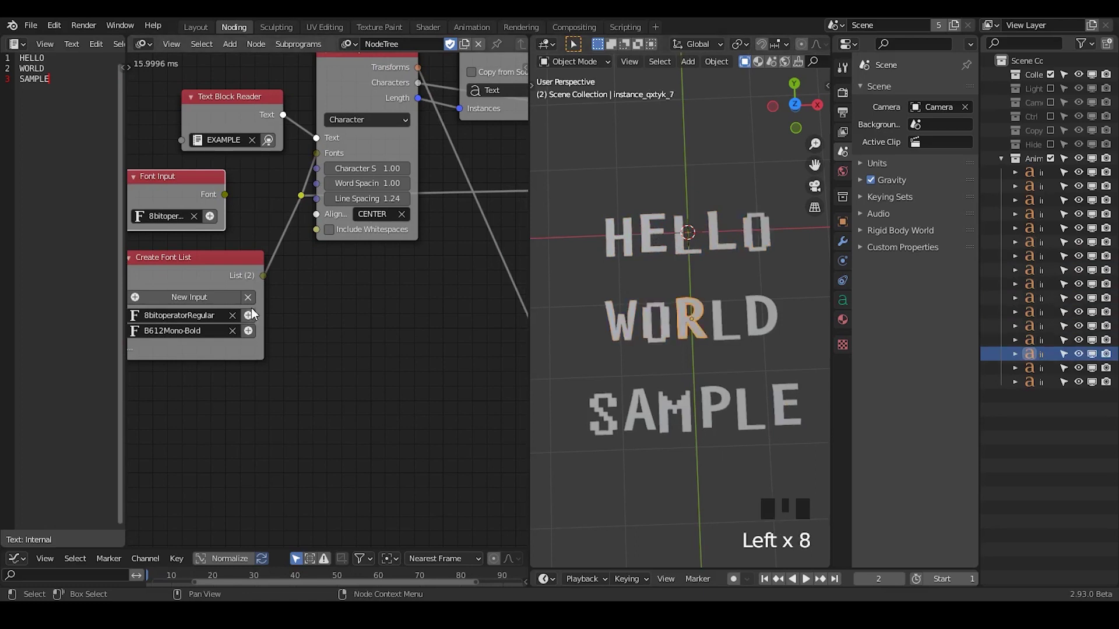
pyautogui.moveTo(230, 203); pyautogui.dragTo(681, 286)
pyautogui.moveTo(682, 286); pyautogui.dragTo(666, 348)
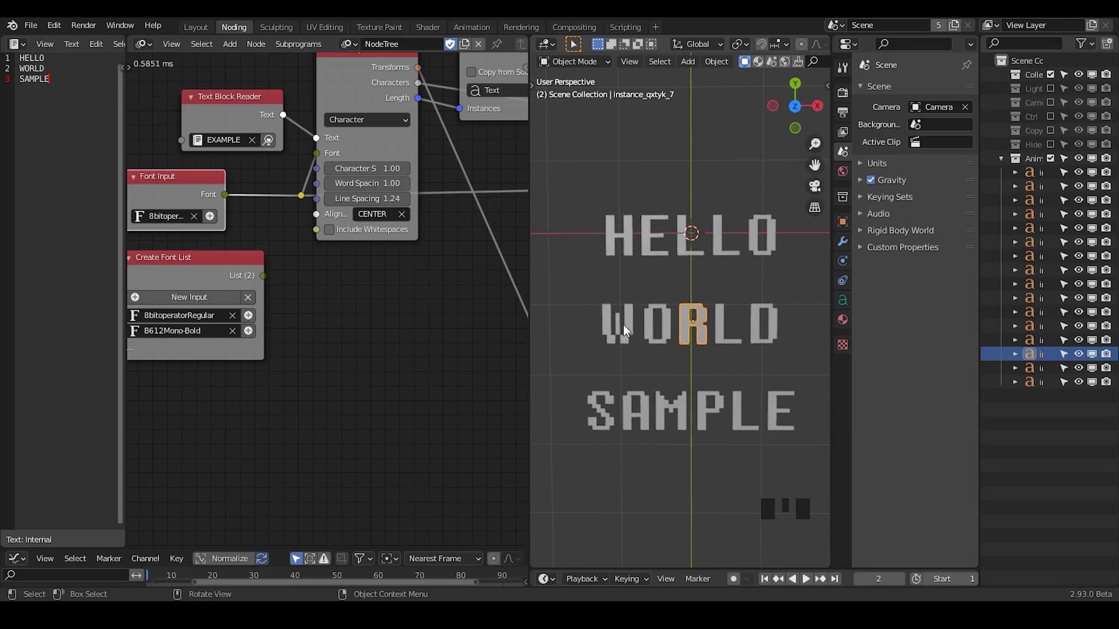
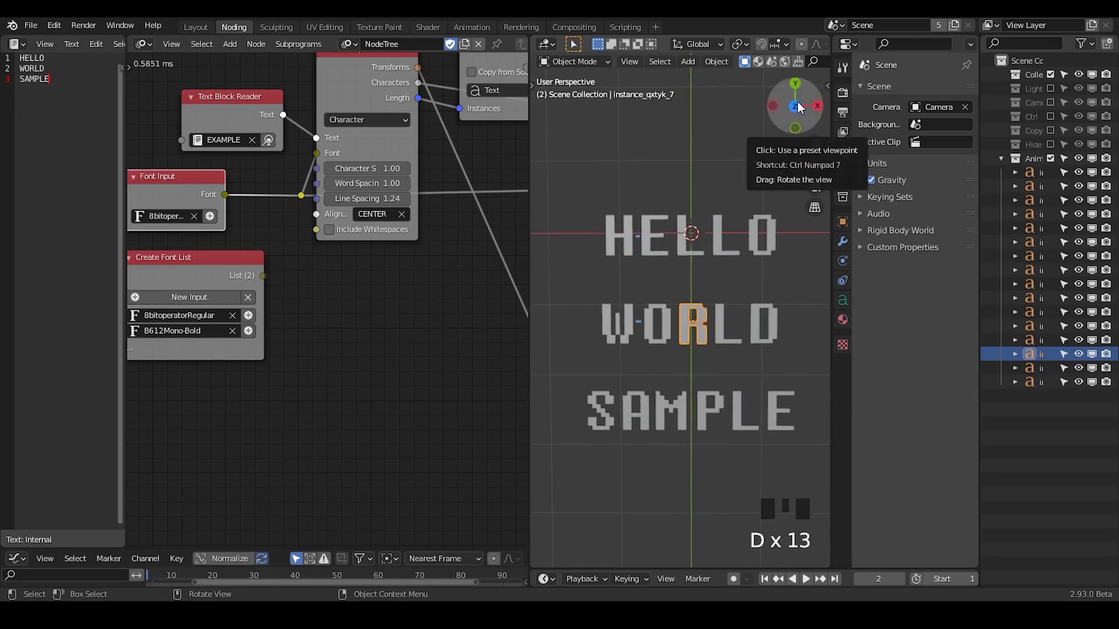
# Switch to top view with the navigation gizmo and centre the view over the lettering
pyautogui.click(803, 107)
pyautogui.click(804, 110)
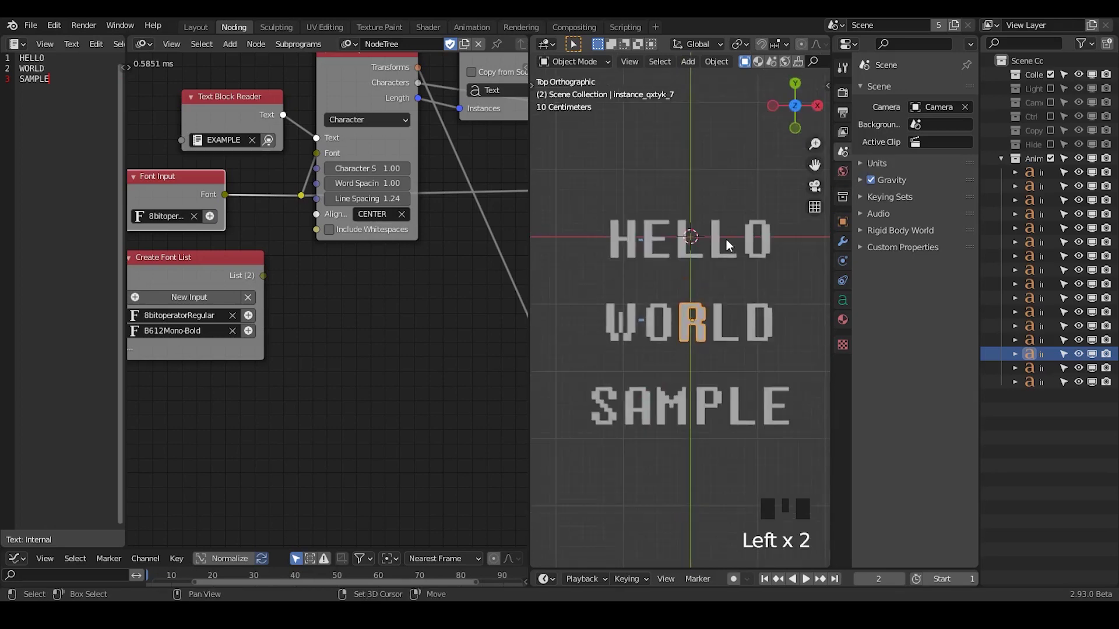
pyautogui.moveTo(725, 230); pyautogui.dragTo(604, 277)
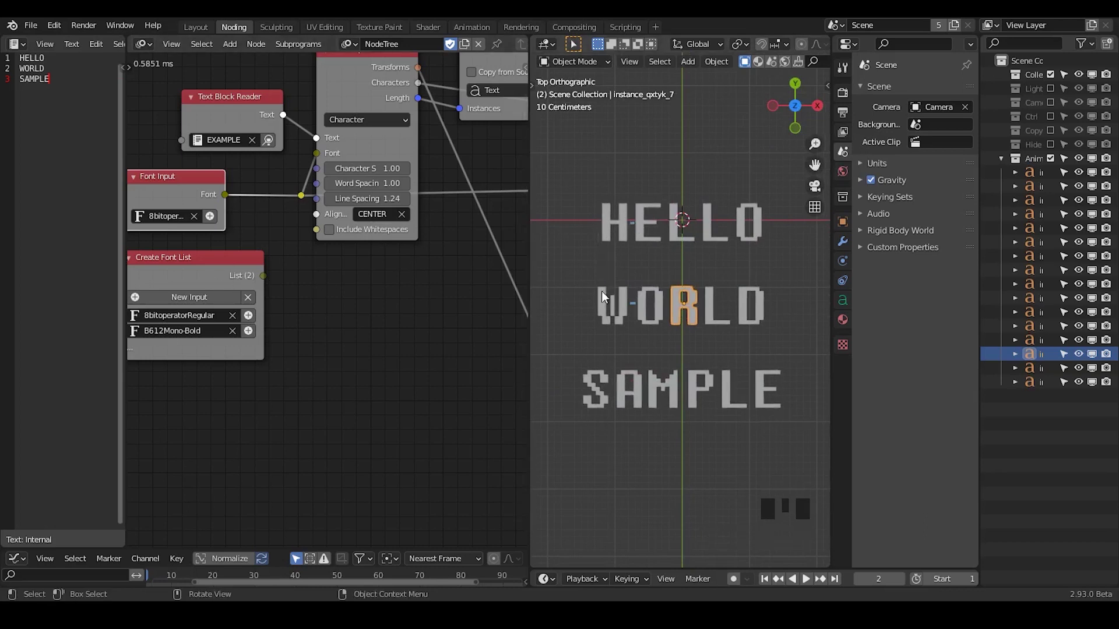
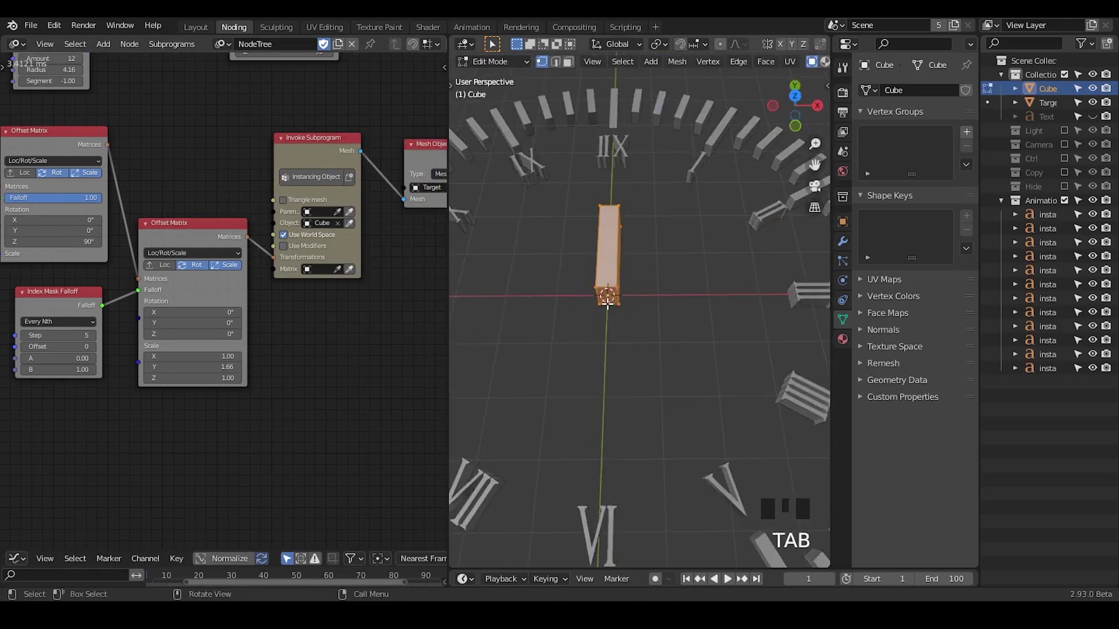
pyautogui.press('Tab')
pyautogui.moveTo(652, 258); pyautogui.dragTo(105, 326)
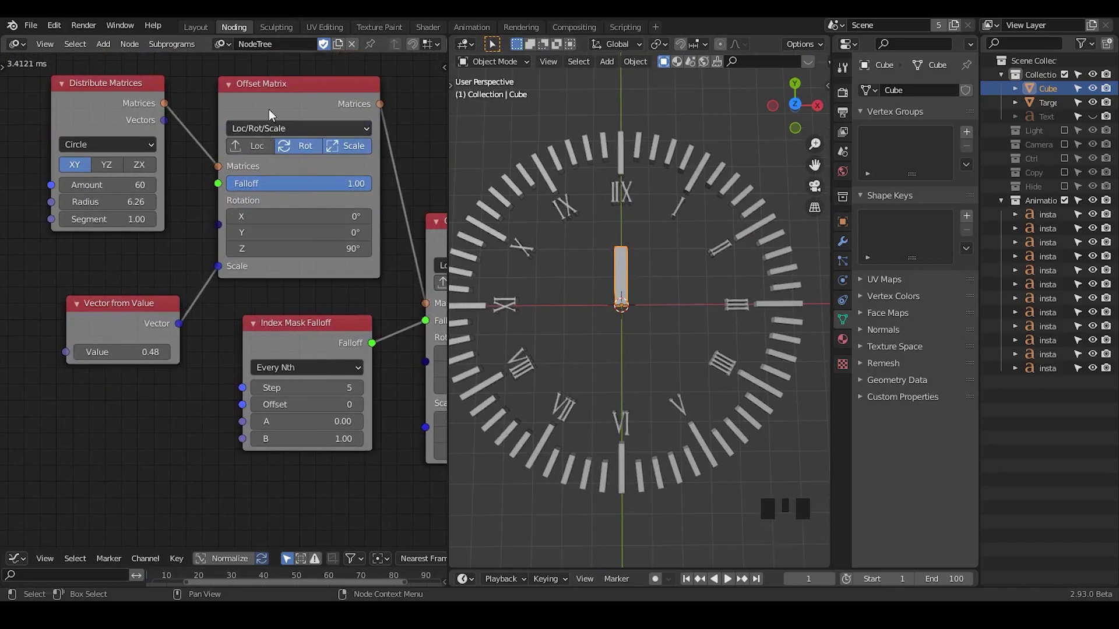
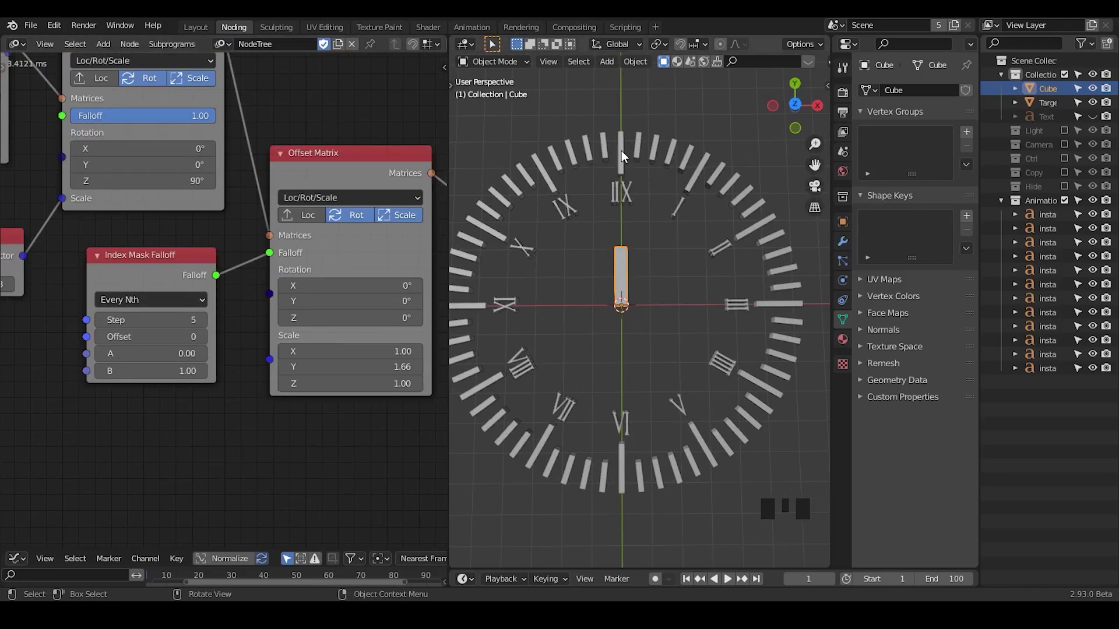
pyautogui.click(626, 156)
pyautogui.moveTo(656, 120); pyautogui.dragTo(642, 143)
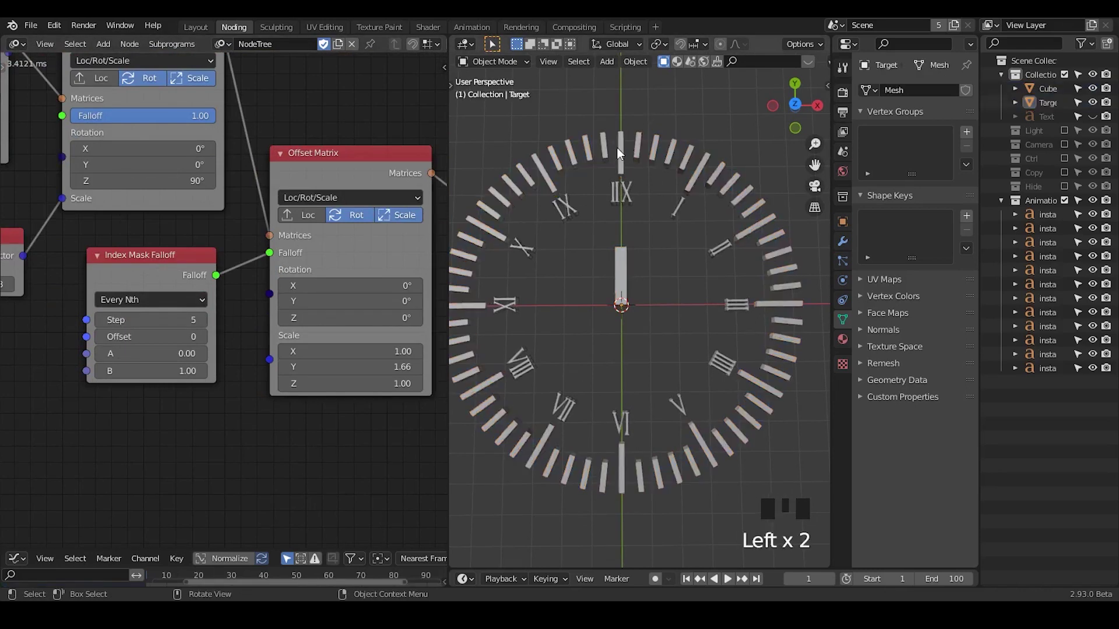